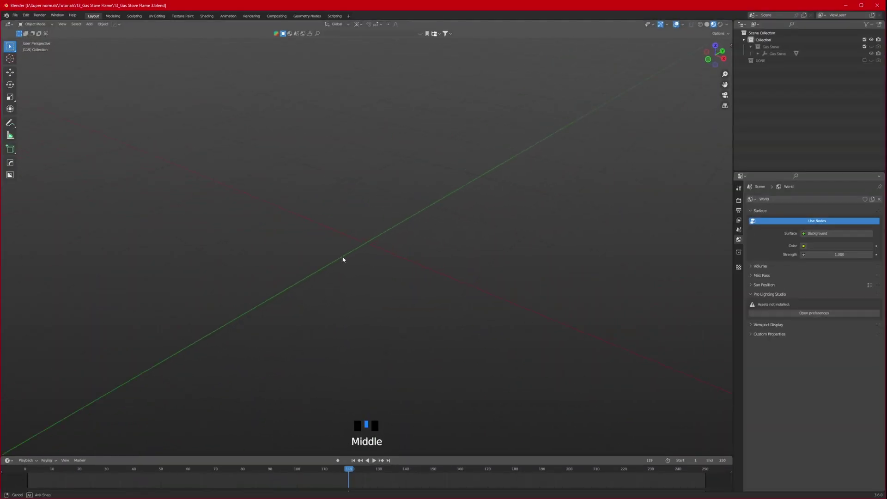
- Add a plane, rotate it 90° about X to stand upright, and show its transform panel for scaling
{"action": "scroll", "scroll_direction": "up", "scroll_amount": 3}
{"action": "key", "text": "shift+a"}
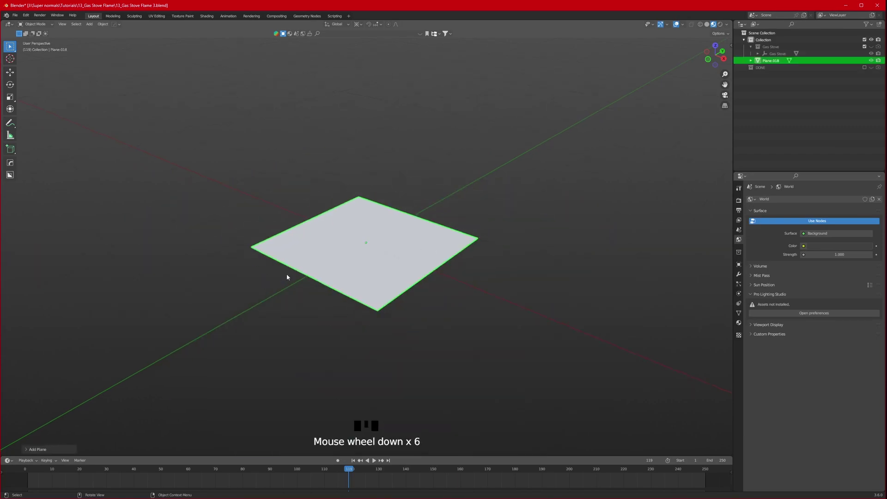
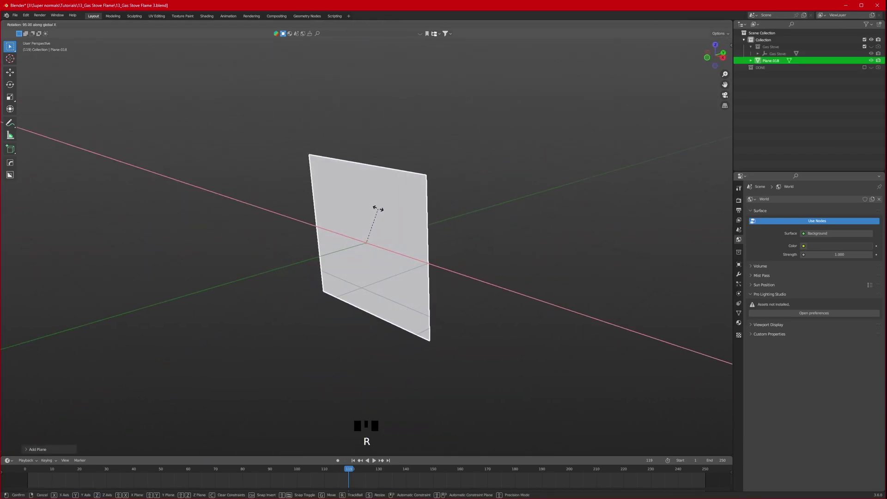
{"action": "left_click_drag", "start_coordinate": [352, 311], "coordinate": [489, 259]}
{"action": "key", "text": "n"}
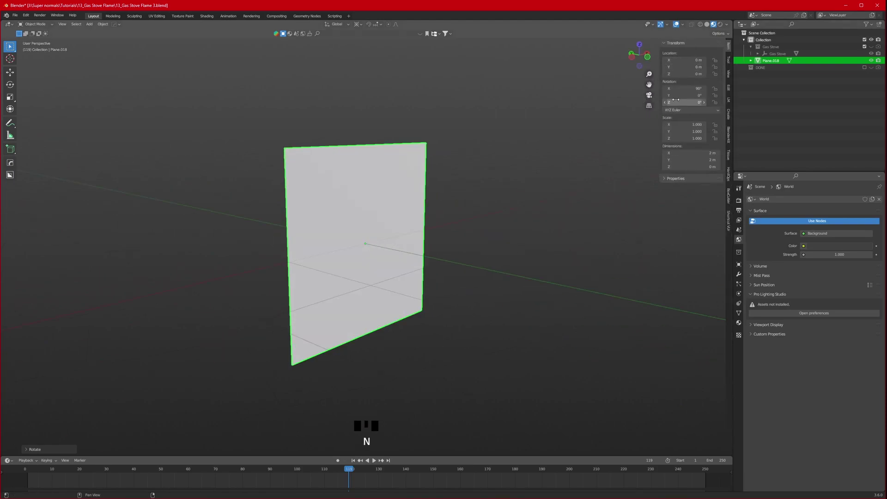
{"action": "scroll", "scroll_direction": "up", "scroll_amount": 3}
{"action": "middle_click", "coordinate": [444, 217]}
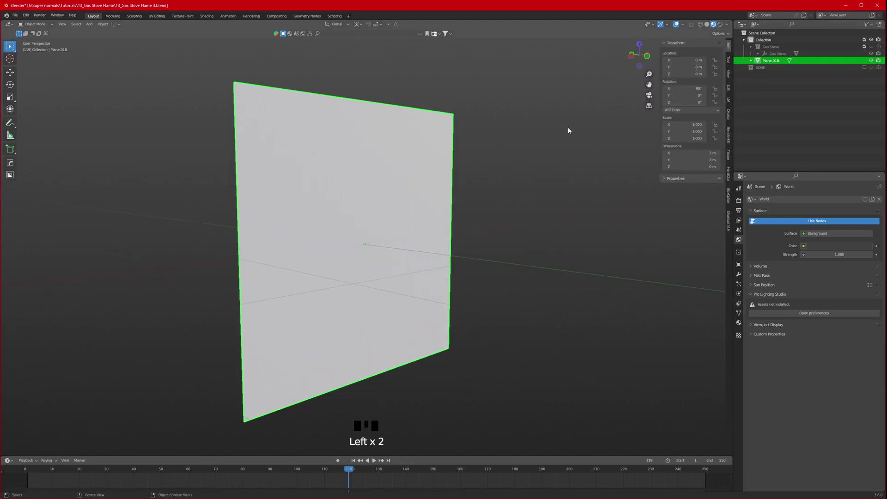
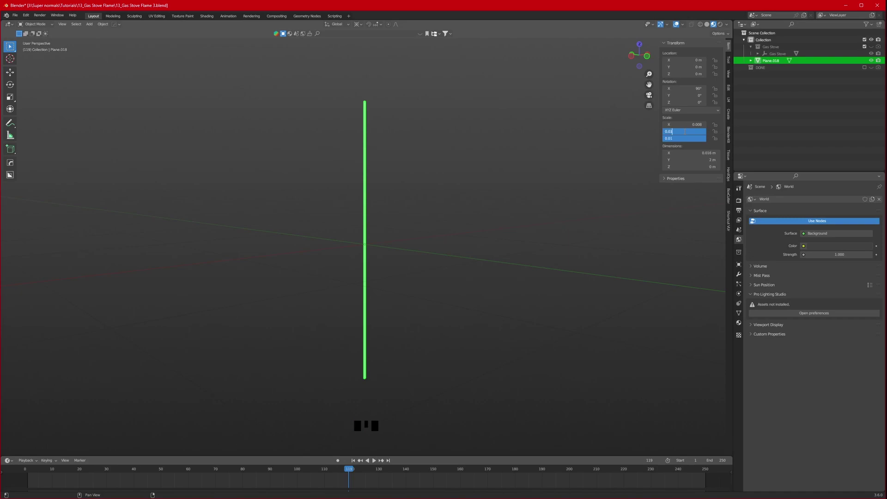
- Set the plane's scale to a small 0.016 m by 0.03 m strip
{"action": "scroll", "scroll_direction": "up", "scroll_amount": 3}
{"action": "left_click_drag", "start_coordinate": [354, 278], "coordinate": [415, 246]}
{"action": "scroll", "scroll_direction": "up", "scroll_amount": 3}
{"action": "left_click_drag", "start_coordinate": [491, 229], "coordinate": [866, 54]}
{"action": "left_click", "coordinate": [866, 54]}
{"action": "scroll", "scroll_direction": "down", "scroll_amount": 3}
- Move the plane up along Z onto the burner and isolate it in local view
{"action": "key", "text": "g"}
{"action": "left_click_drag", "start_coordinate": [443, 108], "coordinate": [422, 249]}
{"action": "key", "text": "g"}
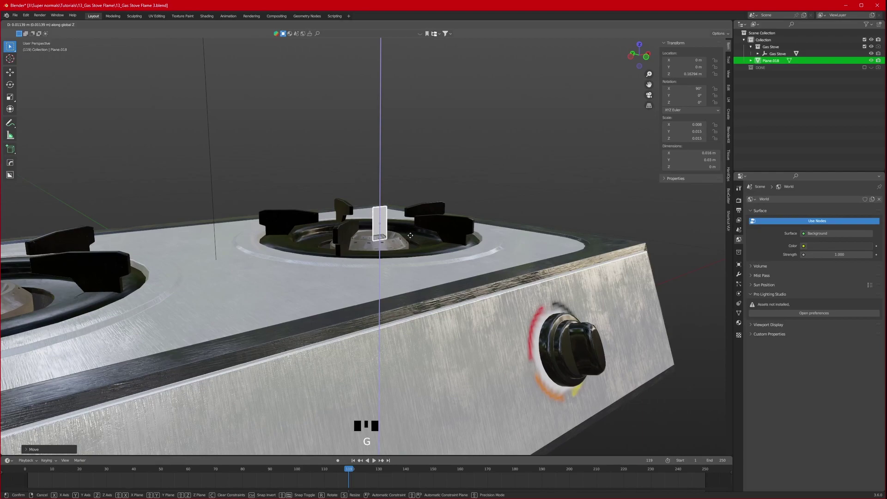
{"action": "key", "text": "ctrl+z"}
{"action": "left_click_drag", "start_coordinate": [423, 305], "coordinate": [867, 48]}
{"action": "left_click", "coordinate": [867, 48]}
{"action": "middle_click", "coordinate": [474, 331]}
{"action": "left_click", "coordinate": [407, 230]}
{"action": "key", "text": "Home"}
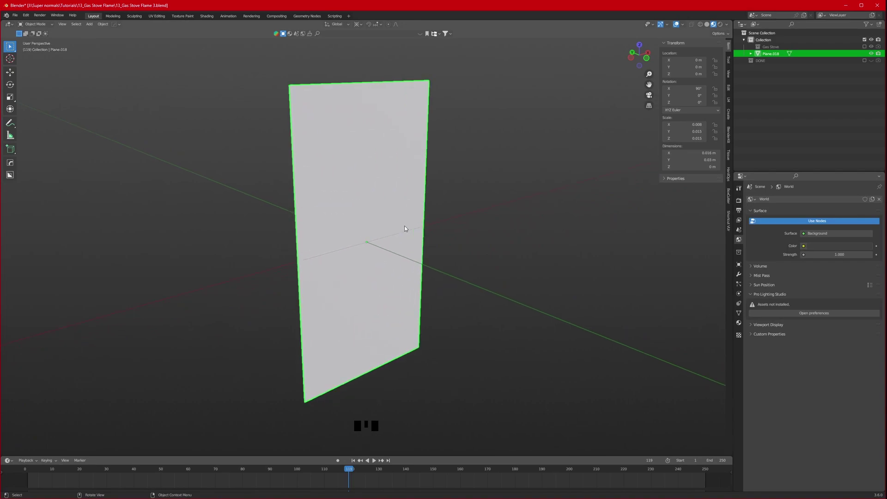
- Split the 3D viewport to make room for a node editor beside the plane view
{"action": "left_click_drag", "start_coordinate": [323, 233], "coordinate": [373, 240]}
{"action": "left_click_drag", "start_coordinate": [372, 249], "coordinate": [347, 251]}
{"action": "scroll", "scroll_direction": "down", "scroll_amount": 3}
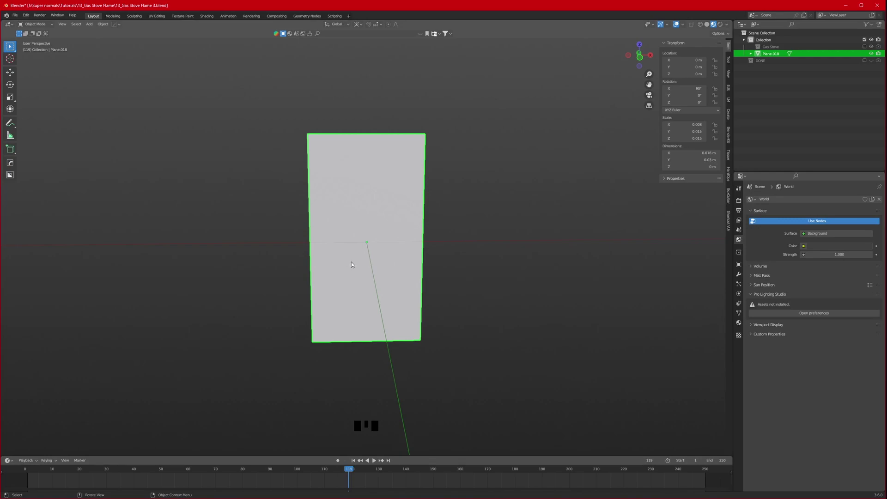
{"action": "left_click", "coordinate": [510, 279]}
{"action": "scroll", "scroll_direction": "up", "scroll_amount": 3}
{"action": "double_click", "coordinate": [874, 61]}
{"action": "left_click", "coordinate": [355, 248]}
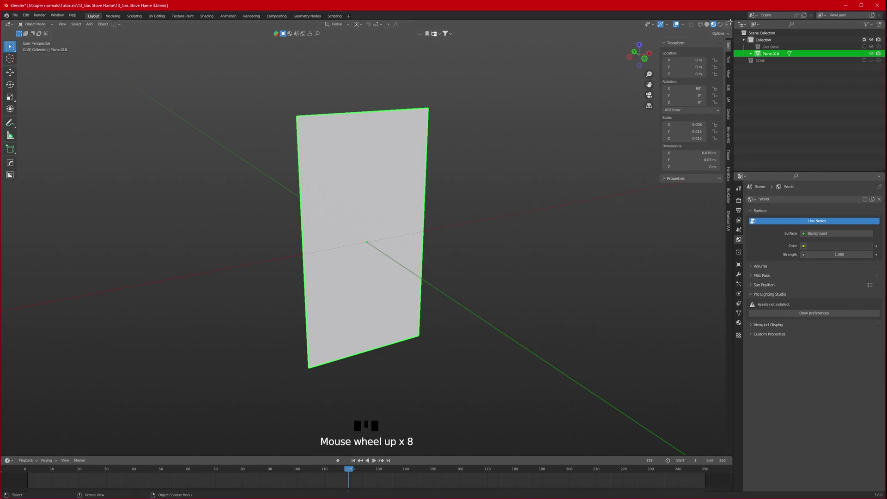
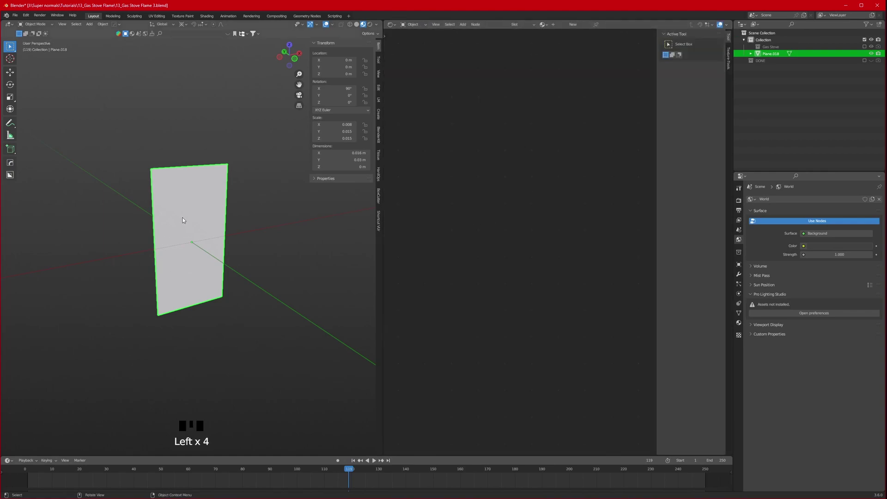
- Turn the new area into a Shader Editor and create a new material for the plane
{"action": "left_click", "coordinate": [572, 26]}
{"action": "left_click_drag", "start_coordinate": [613, 286], "coordinate": [581, 274]}
{"action": "scroll", "scroll_direction": "up", "scroll_amount": 3}
{"action": "left_click", "coordinate": [555, 119]}
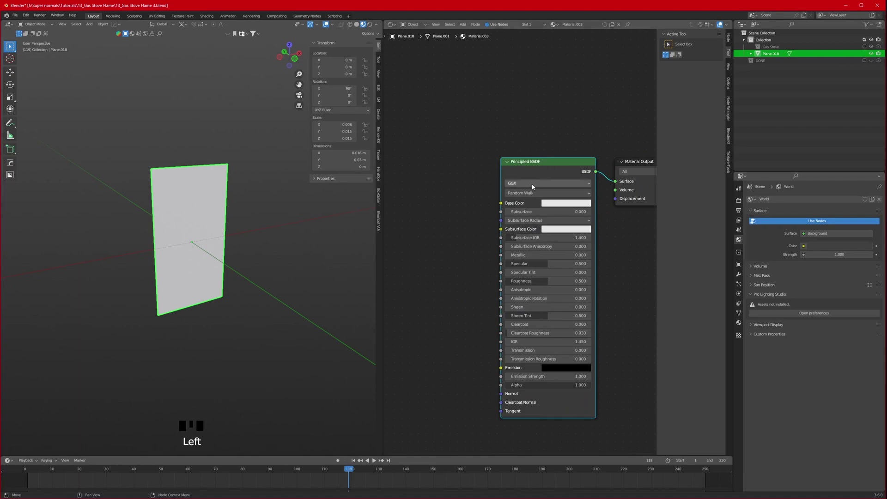
- Delete the Principled BSDF, leaving only the Material Output, and start a node search
{"action": "key", "text": "x"}
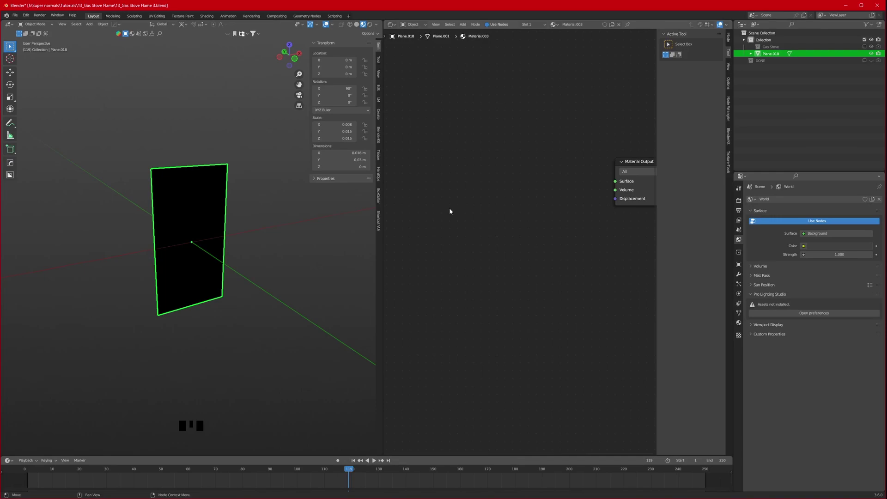
{"action": "key", "text": "3"}
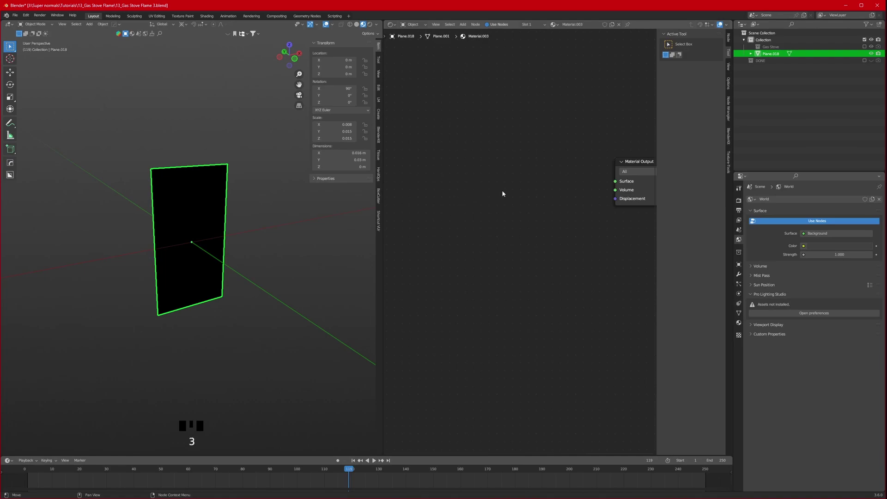
{"action": "middle_click", "coordinate": [480, 191]}
{"action": "left_click", "coordinate": [522, 184]}
{"action": "key", "text": "shift+a"}
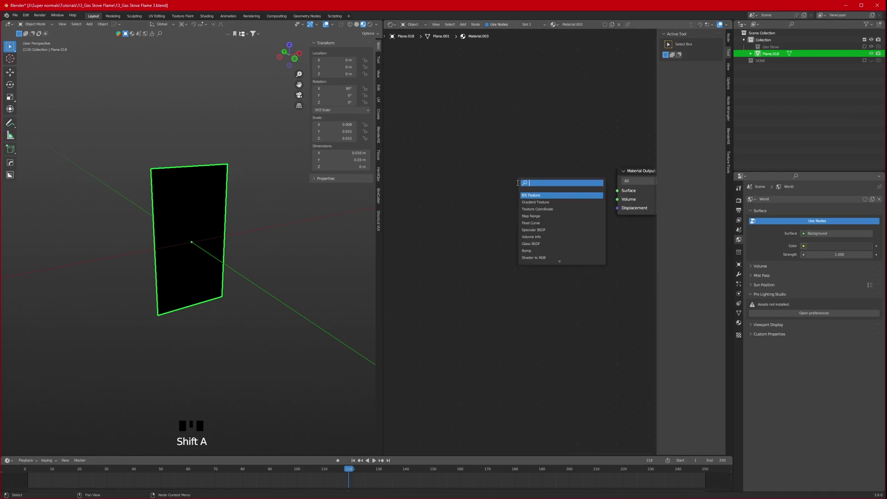
- Add a Gradient Texture set to Spherical and link its Color to the material Surface
{"action": "key", "text": "shift+a"}
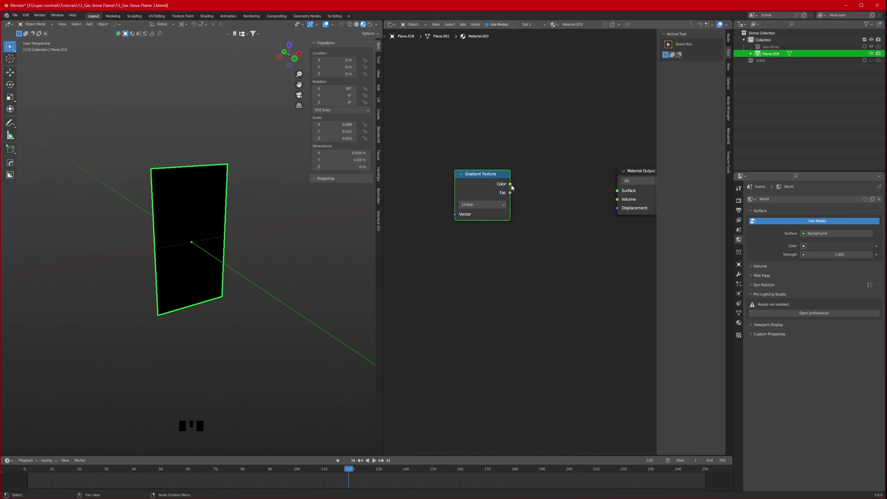
{"action": "left_click", "coordinate": [512, 186]}
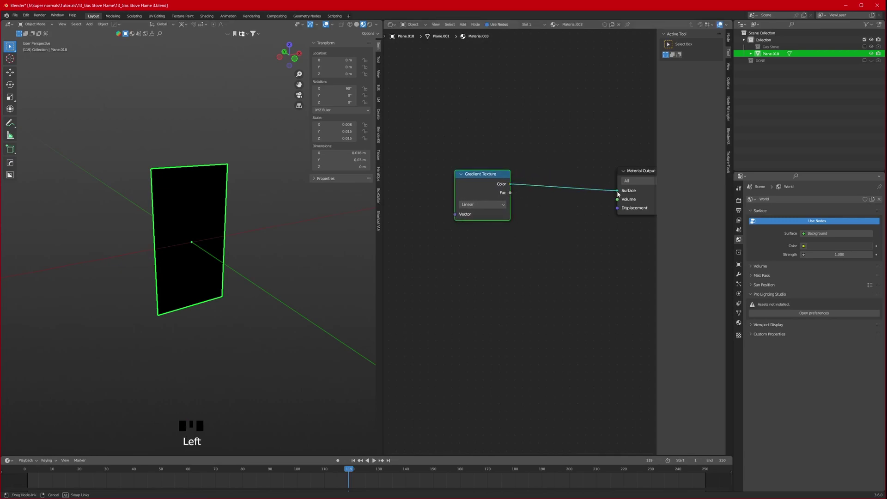
{"action": "scroll", "scroll_direction": "up", "scroll_amount": 3}
{"action": "left_click_drag", "start_coordinate": [218, 256], "coordinate": [499, 206]}
{"action": "left_click_drag", "start_coordinate": [498, 206], "coordinate": [483, 247]}
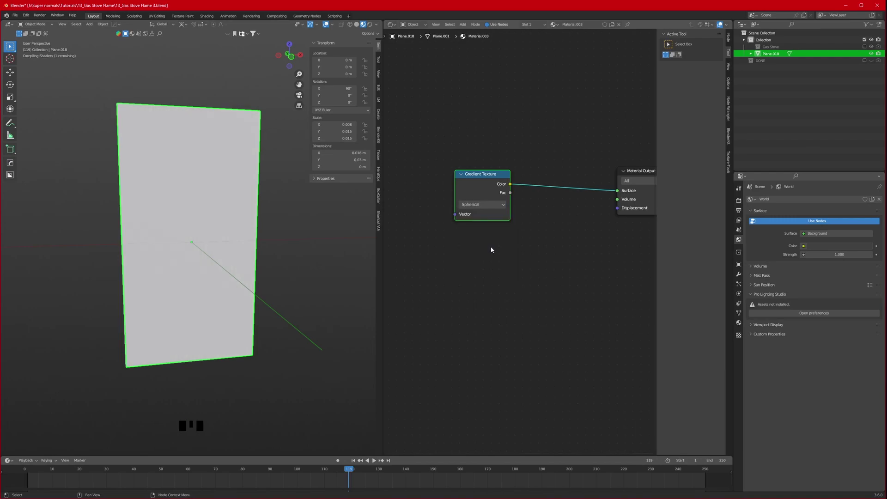
{"action": "left_click_drag", "start_coordinate": [509, 268], "coordinate": [545, 178]}
{"action": "left_click", "coordinate": [545, 179]}
- Add Texture Coordinate and Mapping nodes to the gradient with Ctrl+T
{"action": "key", "text": "ctrl+t"}
{"action": "left_click_drag", "start_coordinate": [472, 283], "coordinate": [504, 114]}
{"action": "left_click", "coordinate": [504, 114]}
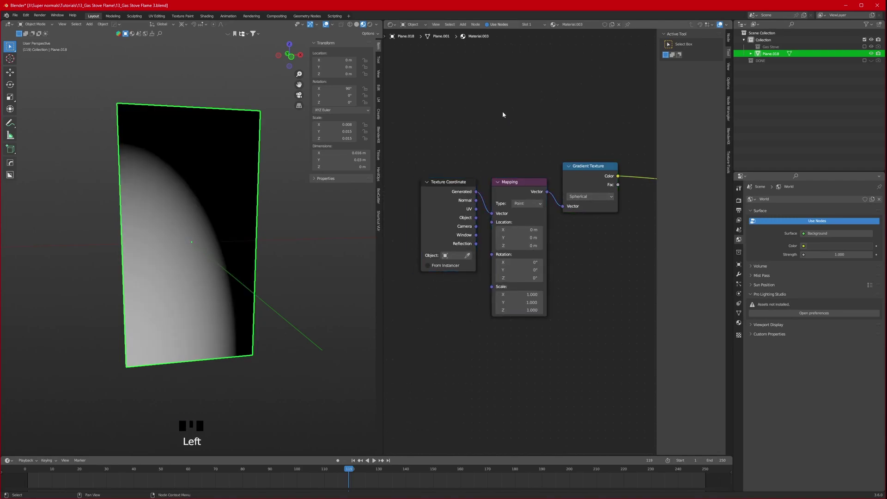
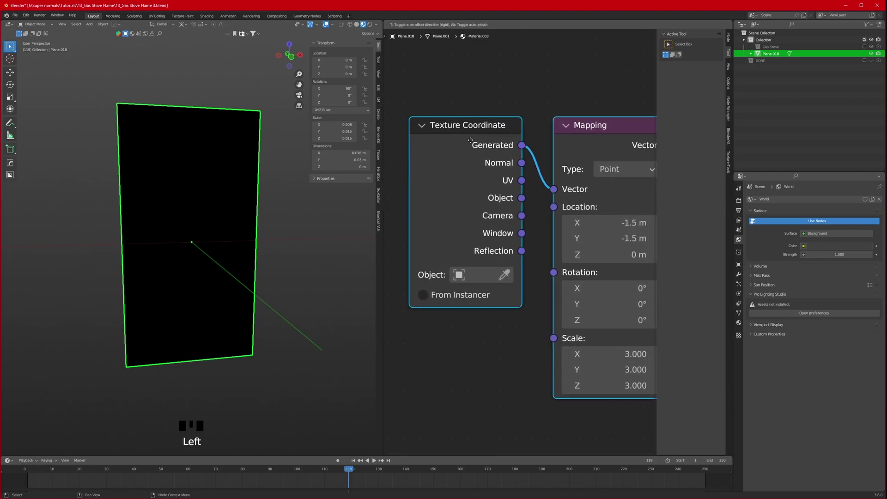
- Feed UV coordinates into the Mapping node set to location -1.5, -1.5 and scale 3, centring the glow
{"action": "left_click", "coordinate": [504, 87]}
{"action": "left_click", "coordinate": [524, 181]}
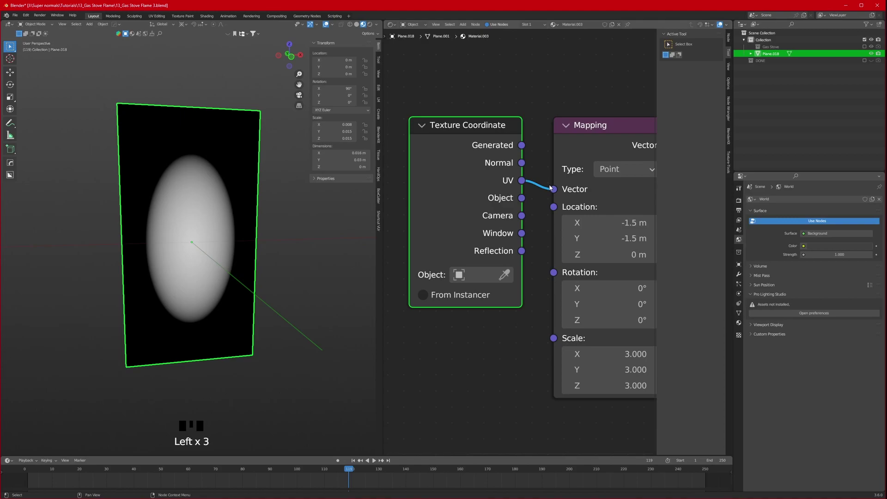
{"action": "left_click_drag", "start_coordinate": [191, 246], "coordinate": [677, 338]}
{"action": "scroll", "scroll_direction": "up", "scroll_amount": 3}
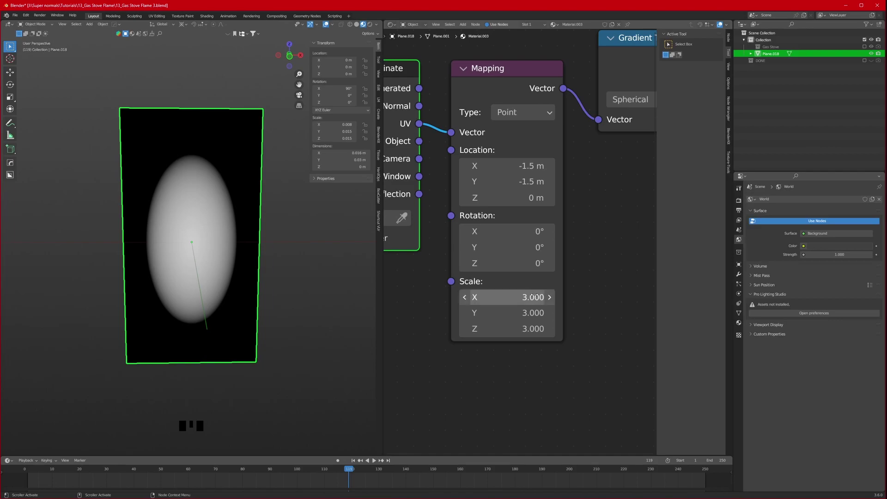
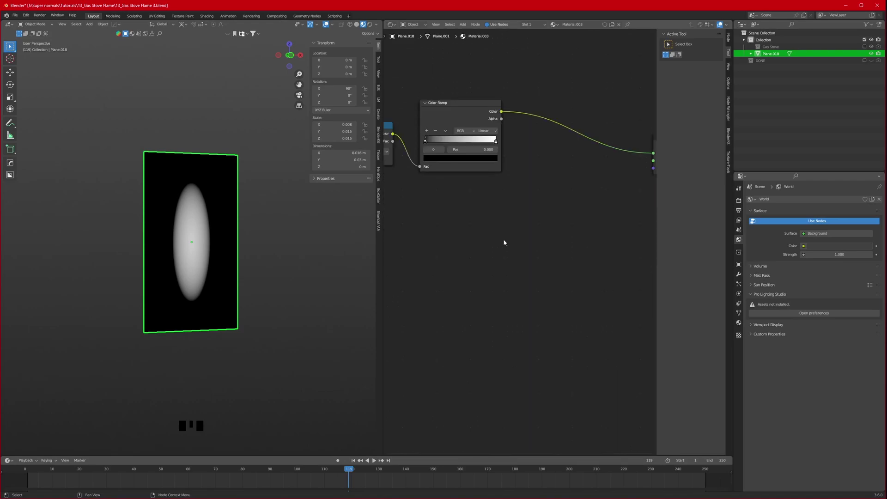
- Add a Mix Shader combining Transparent BSDF and Emission after the Color Ramp
{"action": "middle_click", "coordinate": [521, 268]}
{"action": "scroll", "scroll_direction": "down", "scroll_amount": 3}
{"action": "left_click_drag", "start_coordinate": [512, 268], "coordinate": [492, 220]}
{"action": "key", "text": "shift+a"}
{"action": "key", "text": "s"}
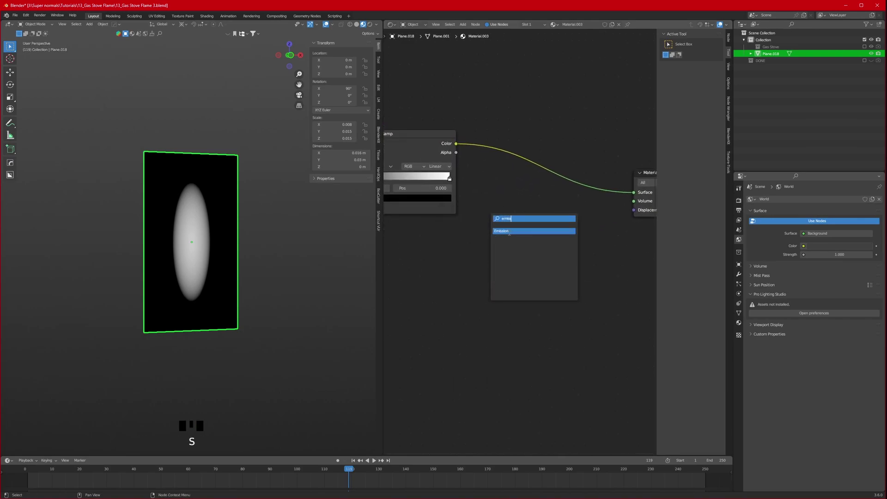
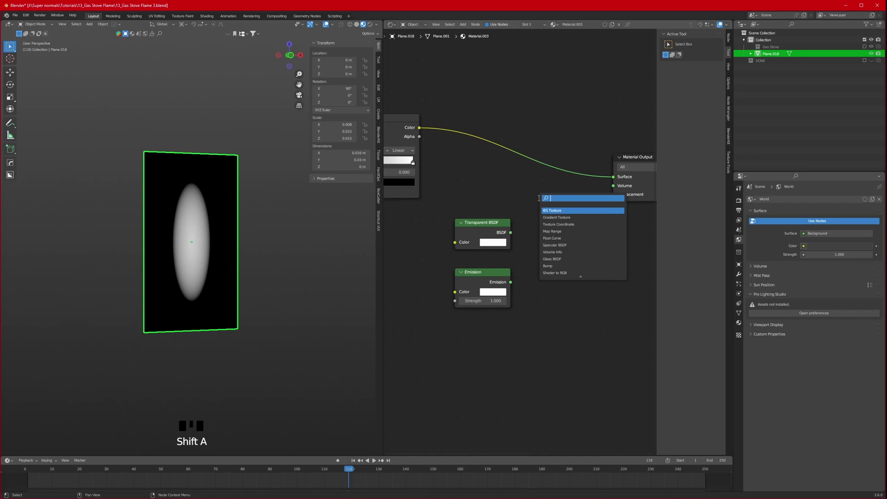
{"action": "key", "text": "BackSpace"}
{"action": "left_click", "coordinate": [591, 214]}
{"action": "left_click", "coordinate": [525, 234]}
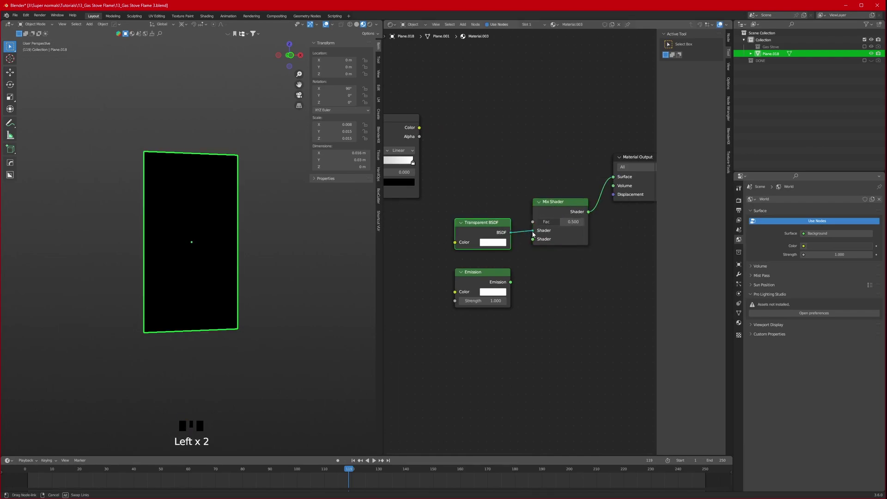
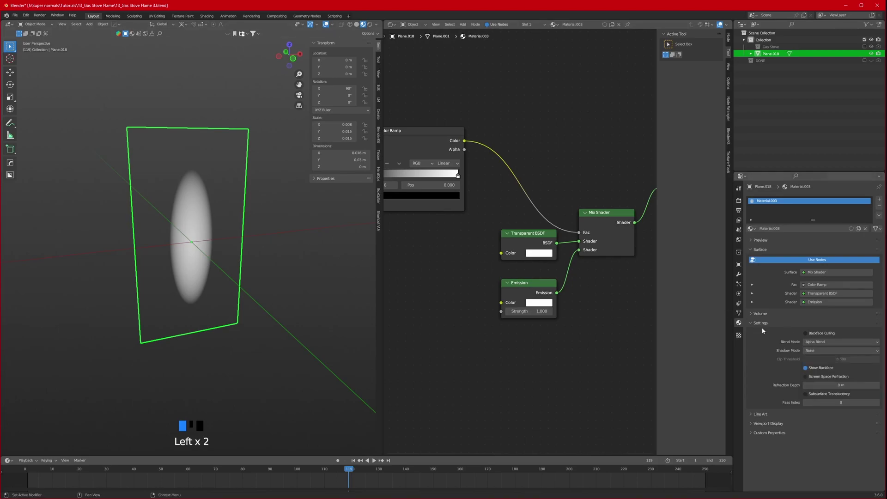
- Pick a light cyan for the Emission colour
{"action": "left_click", "coordinate": [318, 266]}
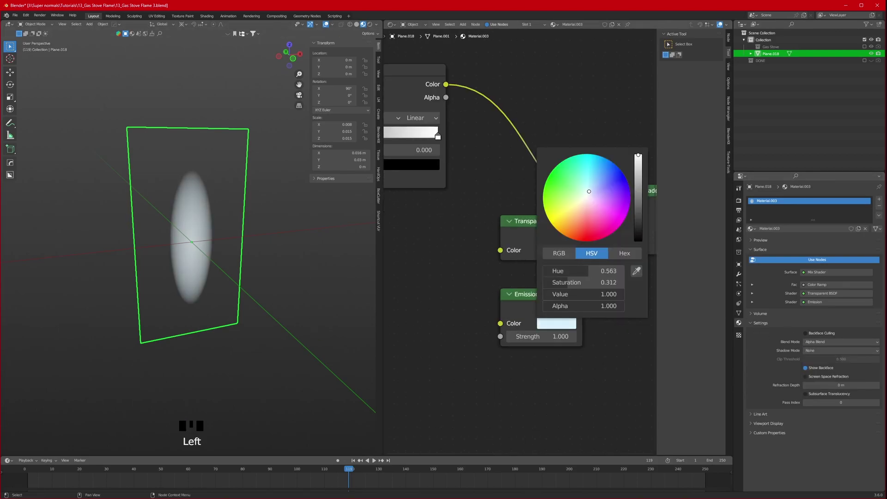
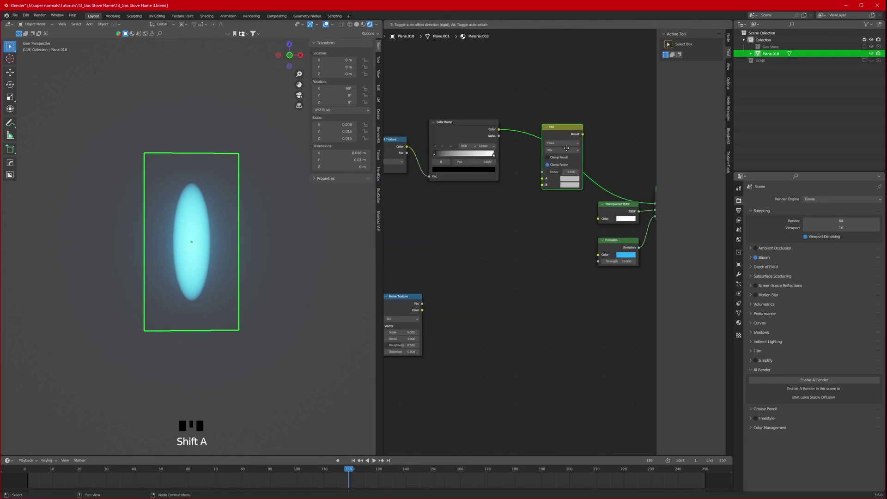
- Drop a Mix Color node set to Linear Light on the link and feed the Noise Texture colour into B
{"action": "middle_click", "coordinate": [485, 291]}
{"action": "left_click", "coordinate": [484, 291]}
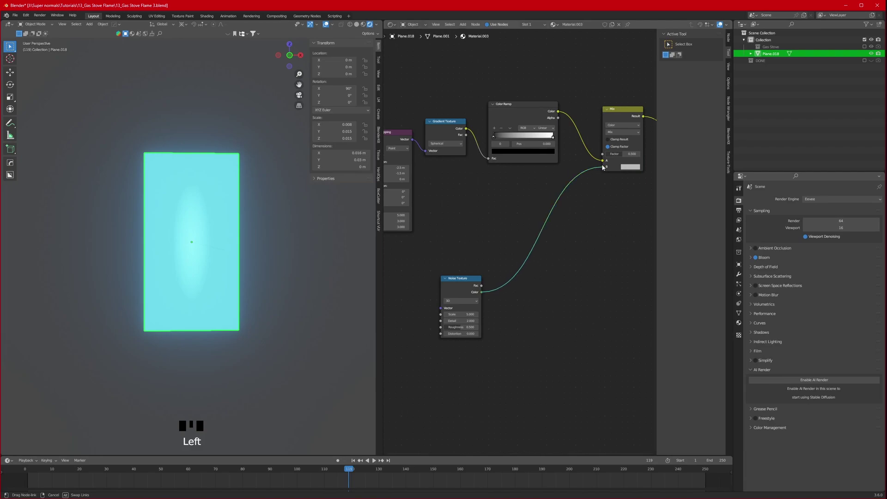
{"action": "left_click_drag", "start_coordinate": [625, 133], "coordinate": [257, 217]}
{"action": "left_click_drag", "start_coordinate": [257, 218], "coordinate": [489, 362]}
{"action": "scroll", "scroll_direction": "up", "scroll_amount": 3}
- Rearrange the noise nodes and add UV Map and Vector Math Add nodes
{"action": "left_click_drag", "start_coordinate": [517, 379], "coordinate": [198, 324]}
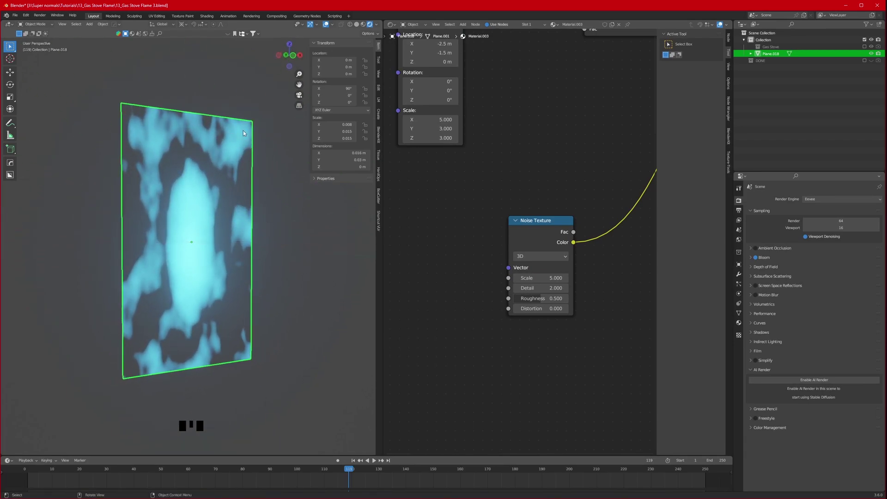
{"action": "scroll", "scroll_direction": "down", "scroll_amount": 3}
{"action": "left_click_drag", "start_coordinate": [601, 187], "coordinate": [520, 152]}
{"action": "key", "text": "shift+a"}
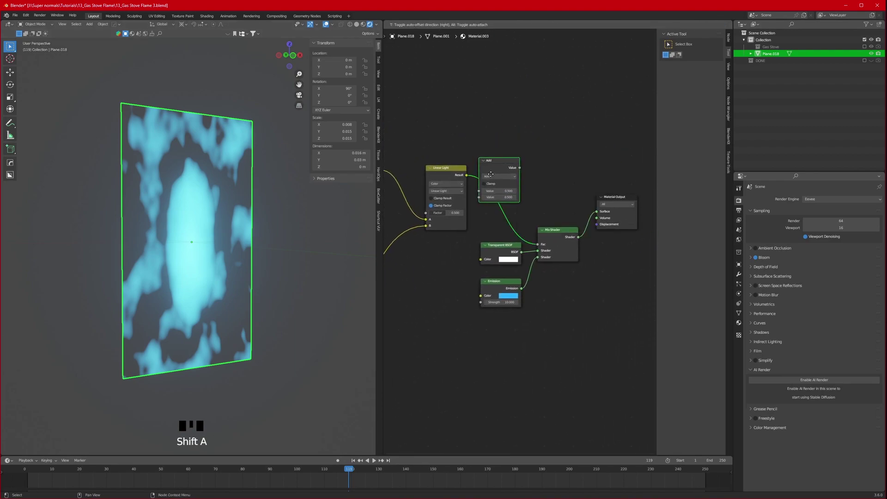
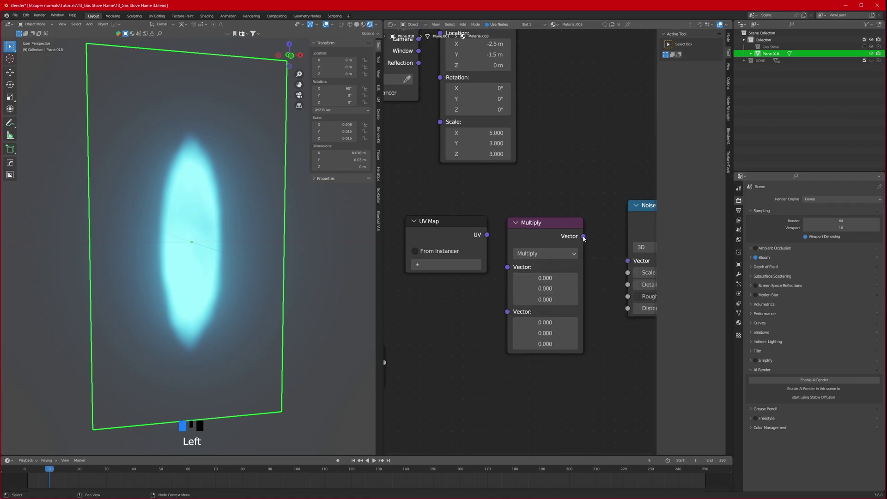
- Wire UV Map through vector Multiply and Add nodes into the noise coordinates
{"action": "left_click", "coordinate": [488, 236]}
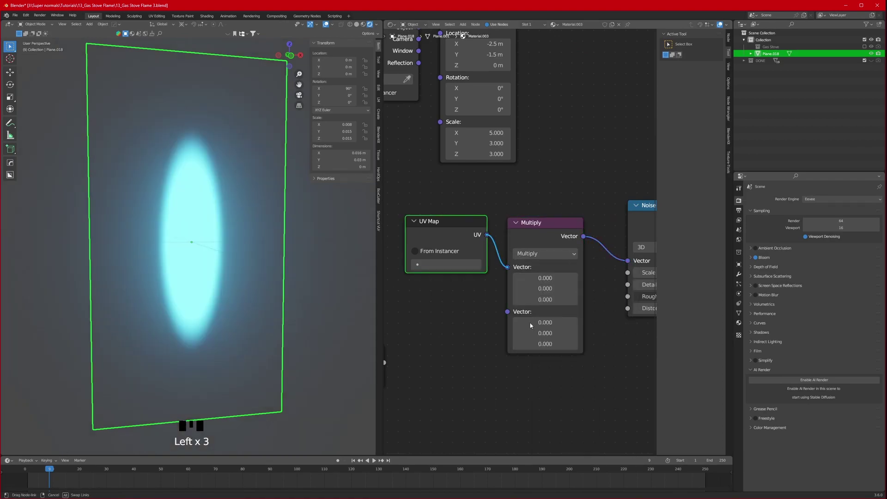
{"action": "scroll", "scroll_direction": "down", "scroll_amount": 3}
{"action": "middle_click", "coordinate": [548, 355]}
{"action": "left_click", "coordinate": [550, 266]}
{"action": "left_click", "coordinate": [555, 218]}
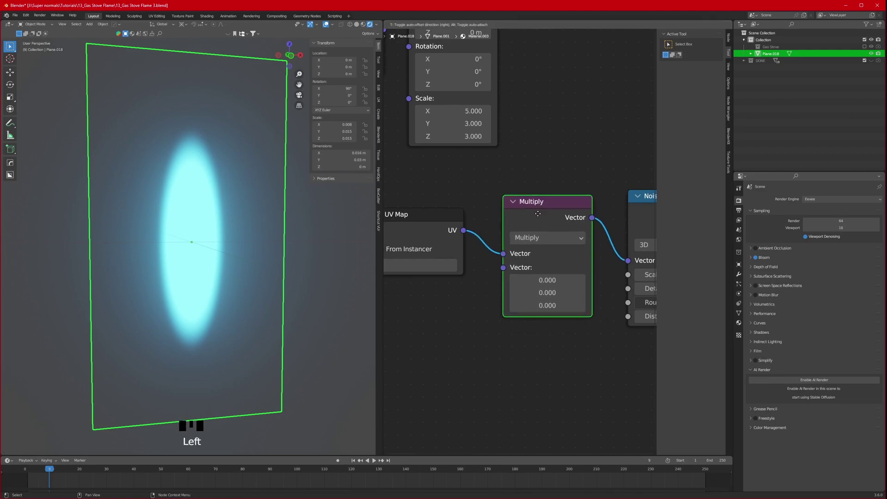
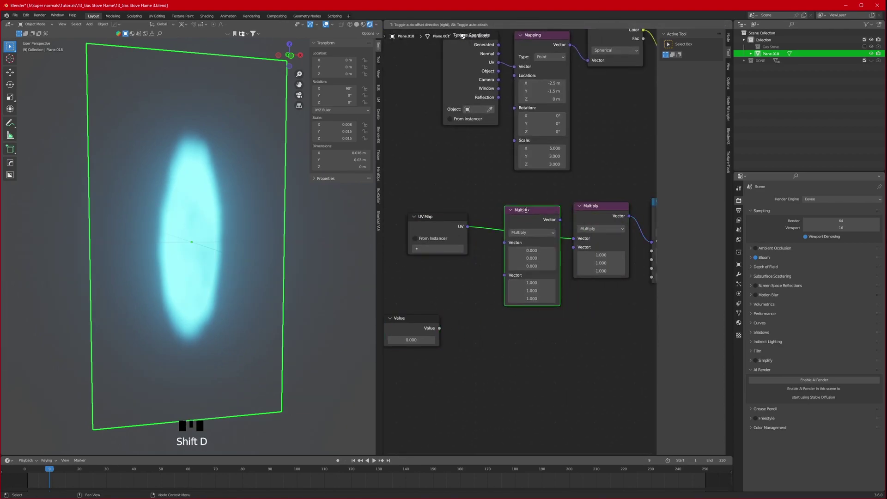
{"action": "left_click_drag", "start_coordinate": [532, 230], "coordinate": [478, 305]}
{"action": "middle_click", "coordinate": [479, 305]}
{"action": "scroll", "scroll_direction": "up", "scroll_amount": 3}
- Drive a Value node with #frame/24 and feed it into the Multiply so the noise animates
{"action": "left_click", "coordinate": [448, 332]}
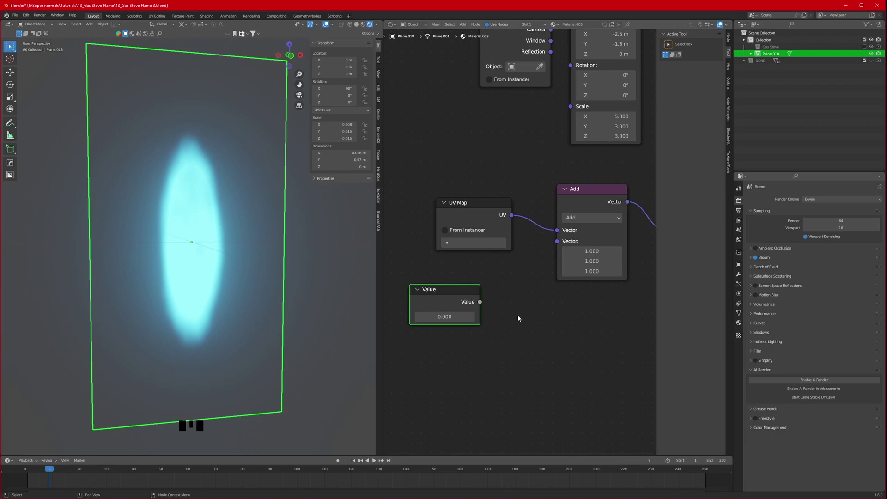
{"action": "left_click", "coordinate": [524, 311]}
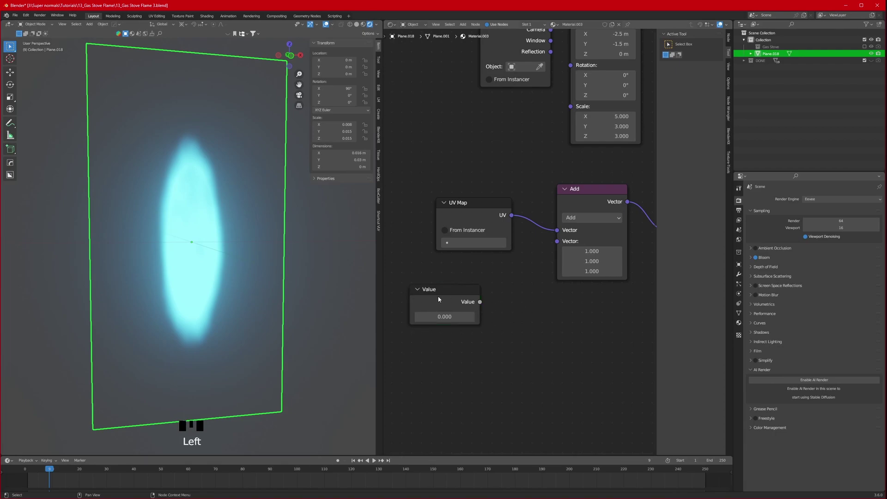
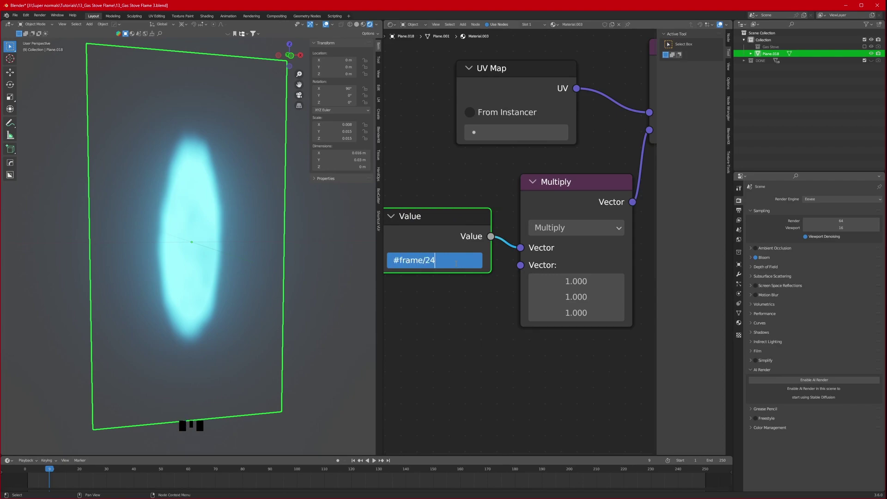
{"action": "scroll", "scroll_direction": "down", "scroll_amount": 3}
{"action": "middle_click", "coordinate": [481, 292]}
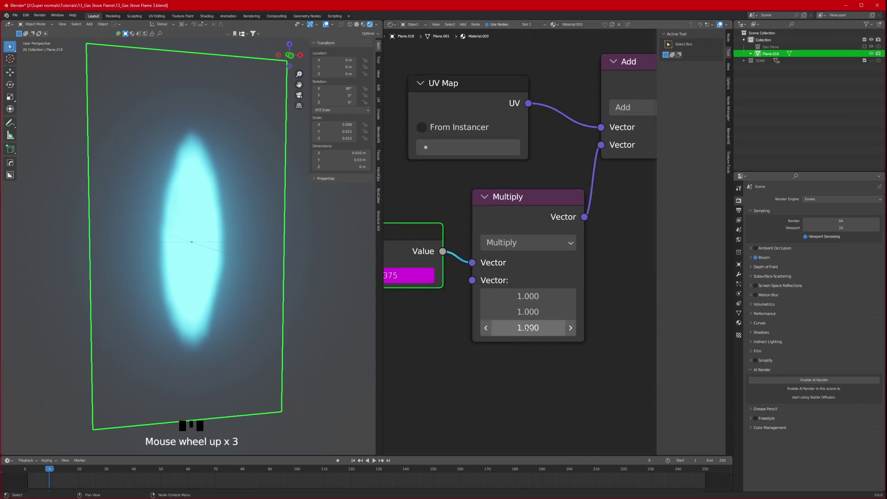
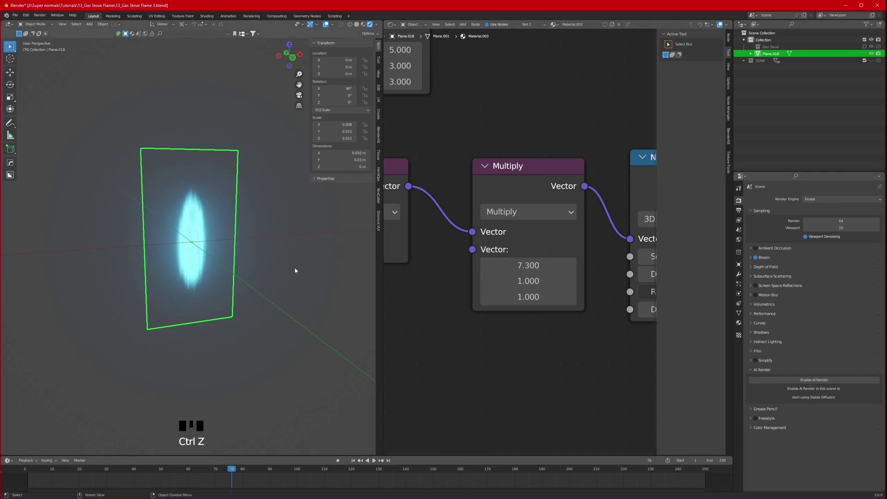
- Set the Multiply vector to 0, -1, 0 and play back to check the noise scrolls vertically
{"action": "key", "text": "ctrl+z"}
{"action": "scroll", "scroll_direction": "down", "scroll_amount": 3}
{"action": "key", "text": "space"}
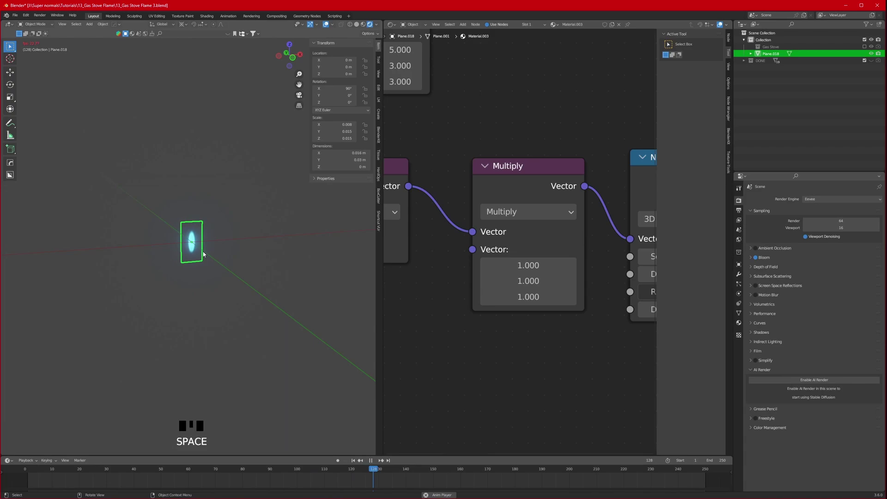
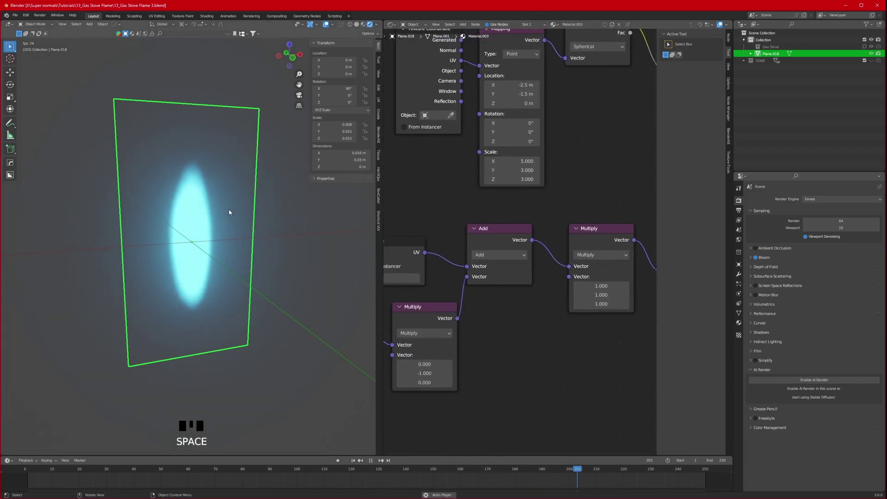
{"action": "key", "text": "space"}
- Bring the shader nodes back into view and open a browser image search for gas flames
{"action": "scroll", "scroll_direction": "up", "scroll_amount": 3}
{"action": "scroll", "scroll_direction": "down", "scroll_amount": 3}
{"action": "middle_click", "coordinate": [513, 315]}
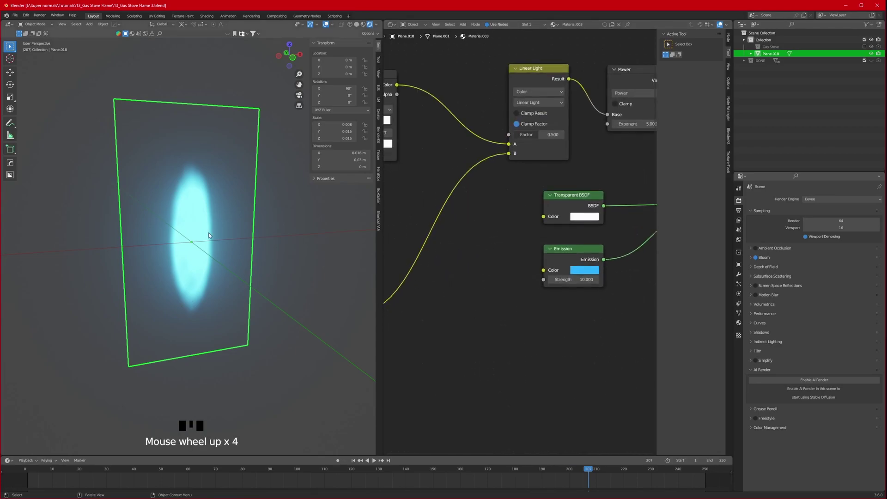
{"action": "left_click_drag", "start_coordinate": [522, 321], "coordinate": [542, 321]}
{"action": "scroll", "scroll_direction": "up", "scroll_amount": 3}
{"action": "left_click_drag", "start_coordinate": [601, 345], "coordinate": [175, 167]}
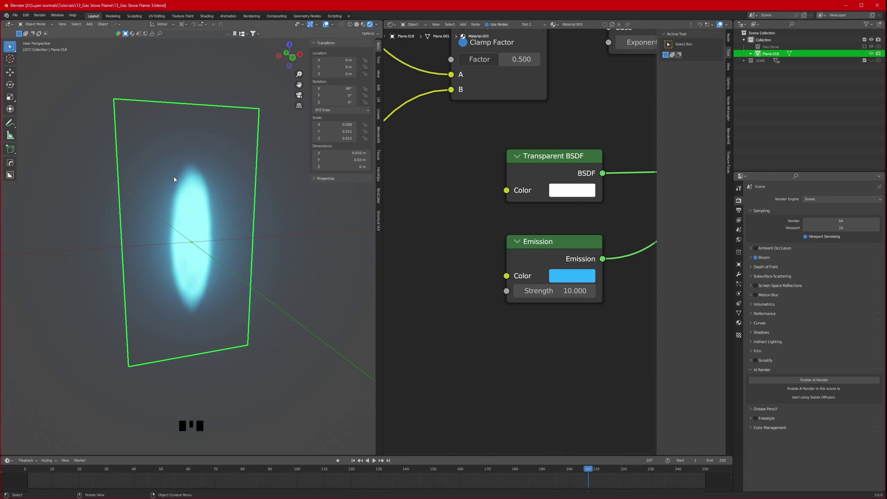
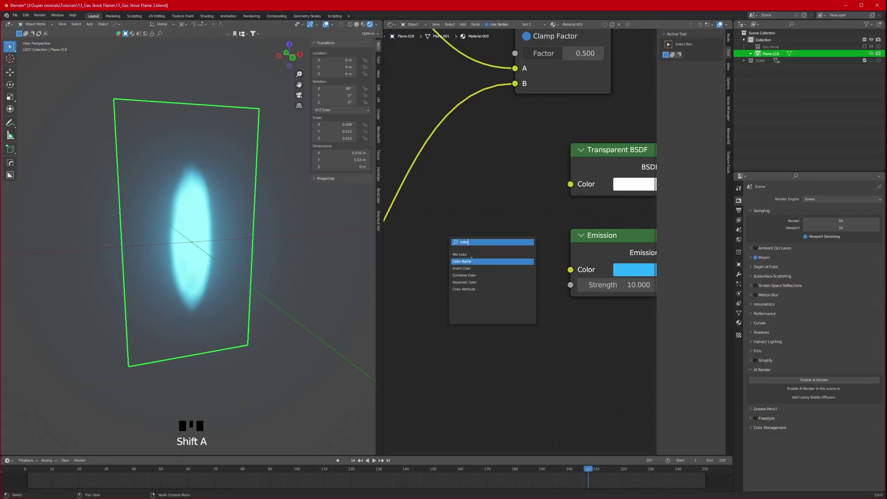
- Add a Color Ramp on the Emission colour and start recolouring its dark stop to blue
{"action": "left_click", "coordinate": [568, 249]}
{"action": "middle_click", "coordinate": [608, 353]}
{"action": "left_click", "coordinate": [525, 279]}
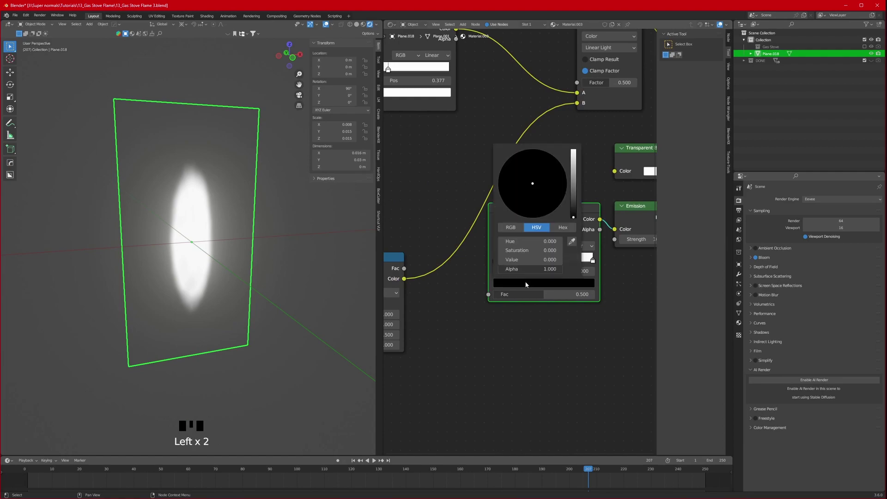
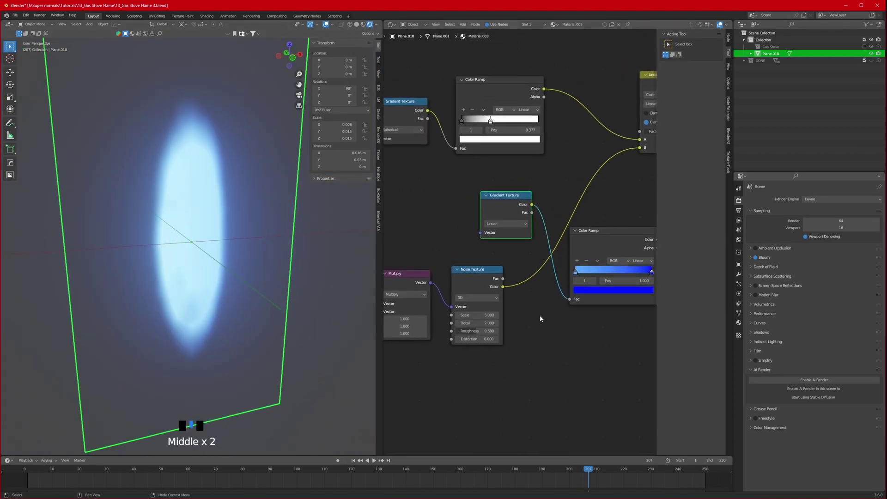
- Give the linear Gradient Texture its own duplicated Texture Coordinate and Mapping pair placed beside it
{"action": "scroll", "scroll_direction": "up", "scroll_amount": 3}
{"action": "left_click_drag", "start_coordinate": [478, 202], "coordinate": [528, 189]}
{"action": "left_click", "coordinate": [527, 190]}
{"action": "left_click", "coordinate": [537, 189]}
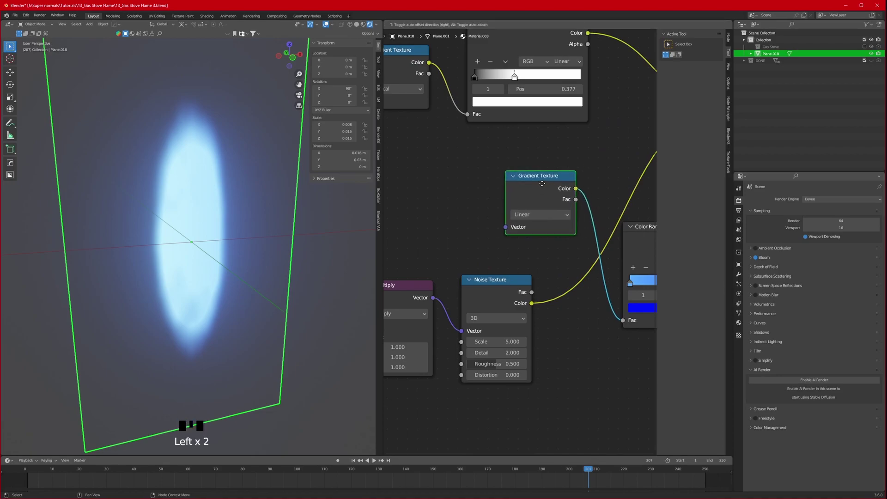
{"action": "key", "text": "ctrl+t"}
{"action": "left_click", "coordinate": [441, 191]}
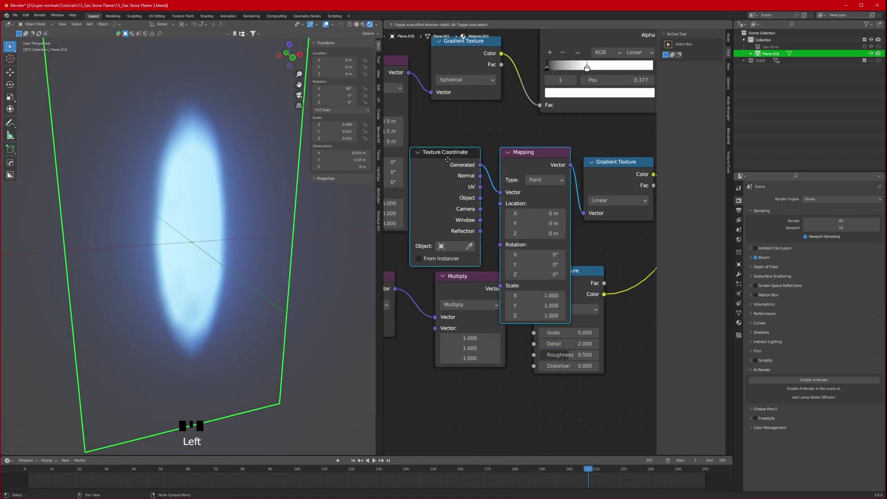
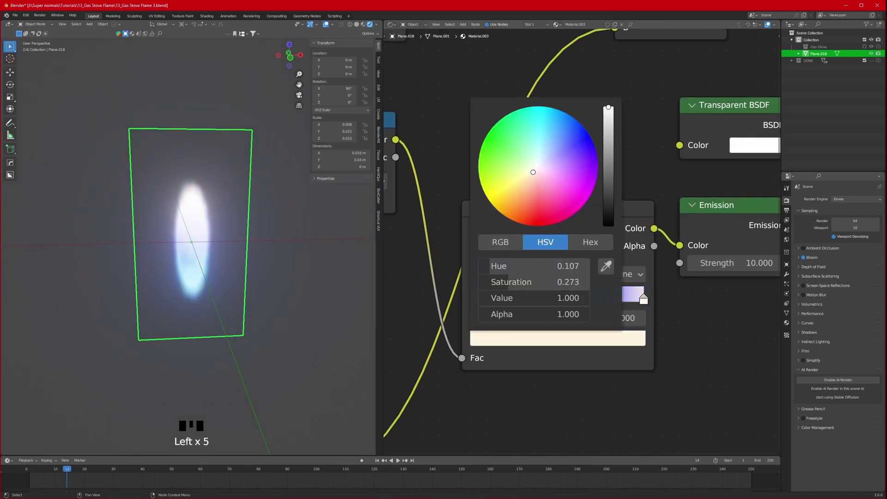
- Recolour a flame Color Ramp stop to a saturated blue
{"action": "left_click", "coordinate": [479, 273]}
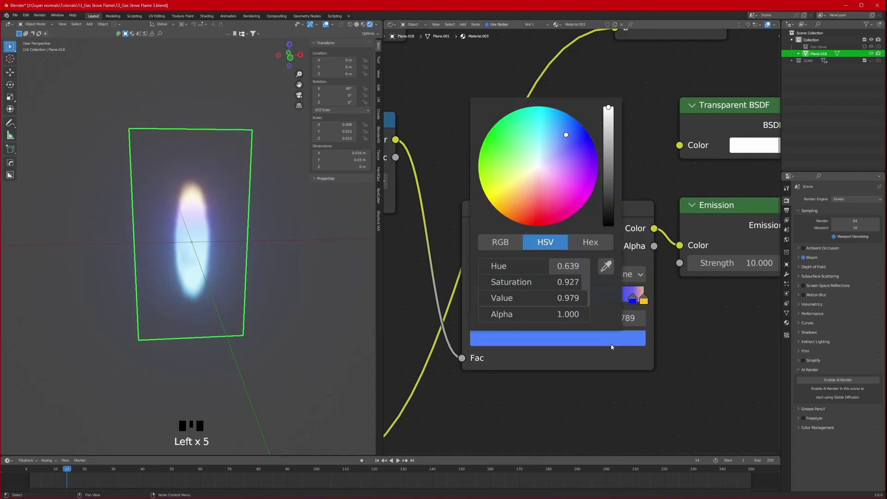
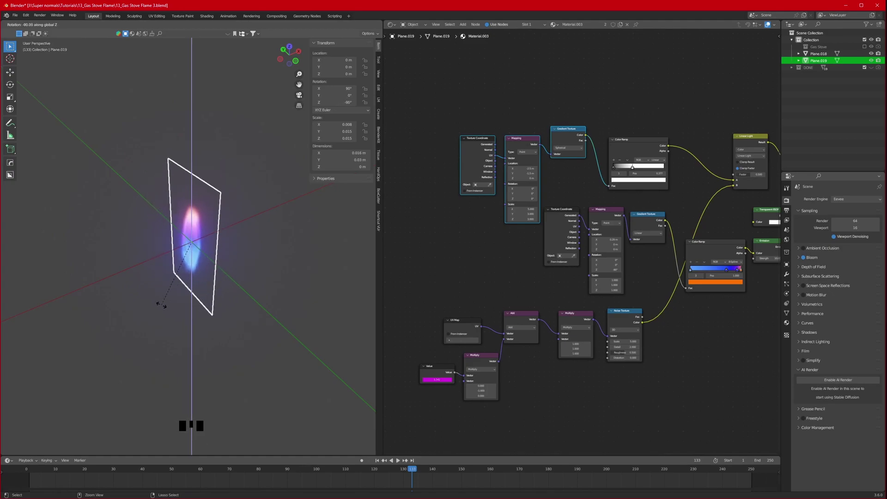
- Select the flame plane and frame it in the viewport from the side
{"action": "left_click", "coordinate": [265, 306]}
{"action": "left_click_drag", "start_coordinate": [247, 277], "coordinate": [206, 286]}
{"action": "scroll", "scroll_direction": "down", "scroll_amount": 3}
{"action": "left_click_drag", "start_coordinate": [184, 285], "coordinate": [185, 279]}
{"action": "scroll", "scroll_direction": "up", "scroll_amount": 3}
{"action": "left_click_drag", "start_coordinate": [185, 280], "coordinate": [203, 218]}
{"action": "left_click_drag", "start_coordinate": [207, 254], "coordinate": [246, 306]}
{"action": "scroll", "scroll_direction": "down", "scroll_amount": 3}
- Make several rotated copies of the flame plane crossing at its centre around the Z axis
{"action": "key", "text": "f"}
{"action": "key", "text": "g"}
{"action": "key", "text": "shift+d"}
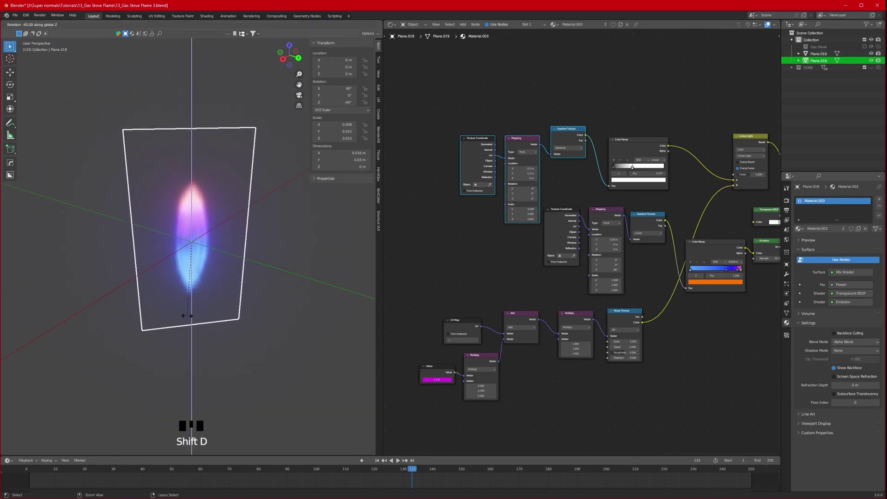
{"action": "left_click_drag", "start_coordinate": [210, 312], "coordinate": [241, 300]}
{"action": "key", "text": "shift+r"}
{"action": "left_click_drag", "start_coordinate": [253, 304], "coordinate": [223, 322]}
{"action": "key", "text": "shift+r"}
{"action": "left_click_drag", "start_coordinate": [250, 297], "coordinate": [247, 301]}
{"action": "left_click", "coordinate": [247, 301]}
- Preview the animation, then select all flame planes and join them into one object
{"action": "scroll", "scroll_direction": "down", "scroll_amount": 3}
{"action": "left_click_drag", "start_coordinate": [195, 319], "coordinate": [249, 288]}
{"action": "scroll", "scroll_direction": "up", "scroll_amount": 3}
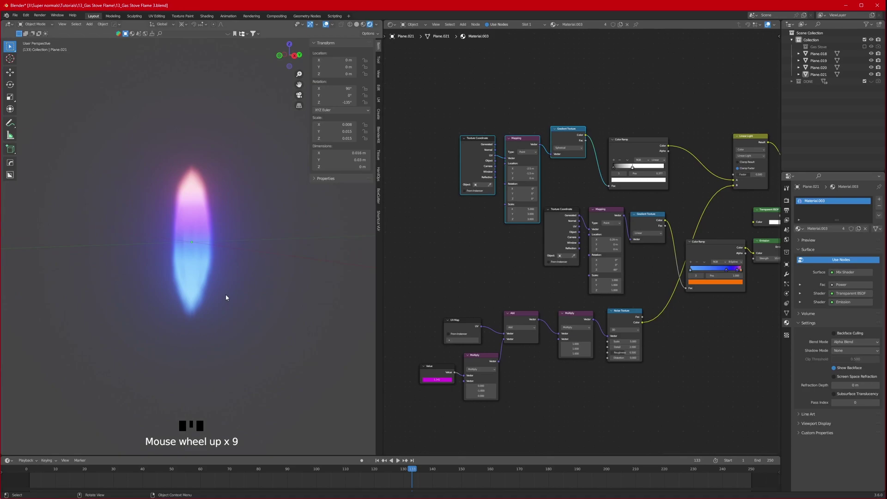
{"action": "left_click_drag", "start_coordinate": [209, 299], "coordinate": [198, 304]}
{"action": "key", "text": "space"}
{"action": "left_click_drag", "start_coordinate": [186, 309], "coordinate": [236, 309]}
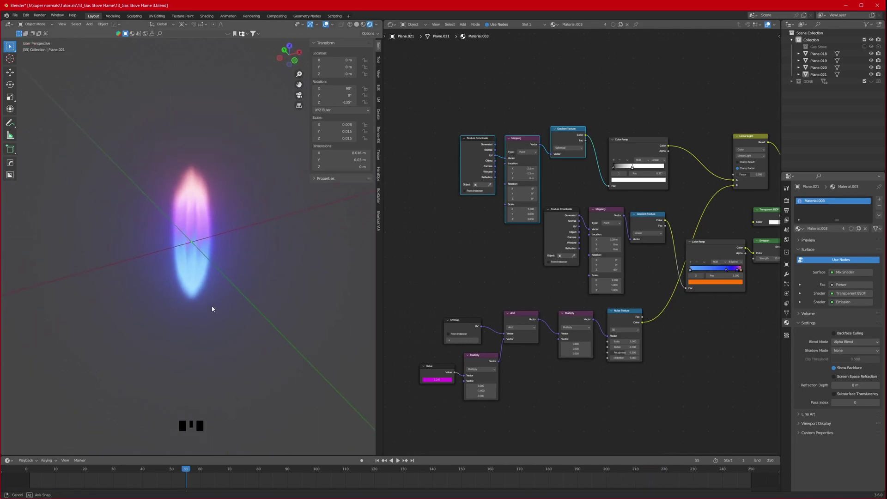
{"action": "key", "text": "space"}
{"action": "left_click_drag", "start_coordinate": [208, 305], "coordinate": [283, 202]}
{"action": "left_click", "coordinate": [276, 203]}
{"action": "left_click_drag", "start_coordinate": [225, 266], "coordinate": [214, 247]}
{"action": "key", "text": "ctrl+j"}
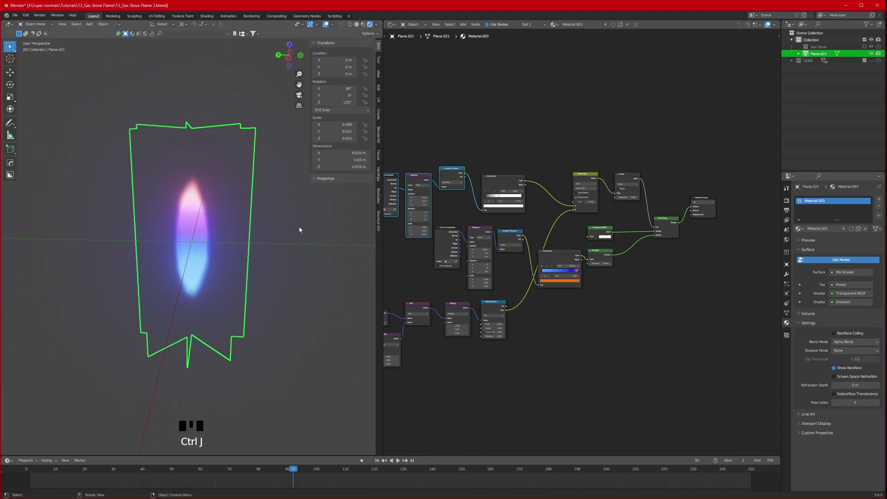
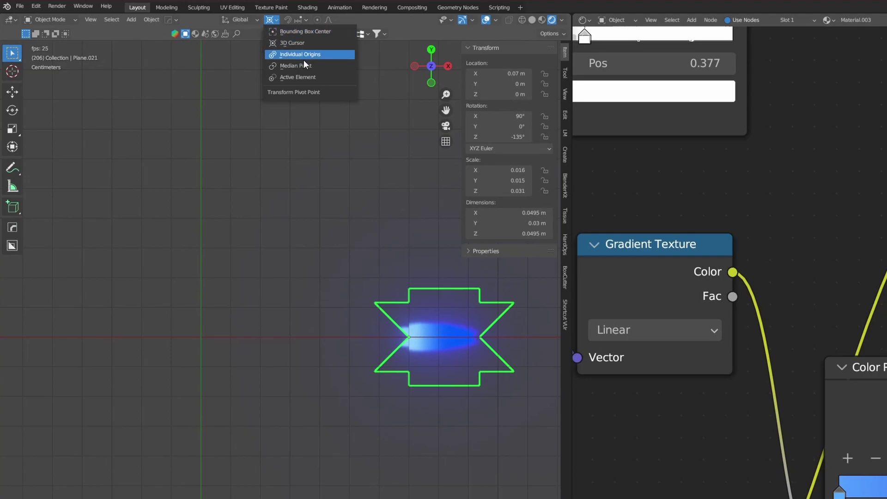
- Repeat duplicate-and-rotate on the flame until a full ring of blue flames circles the centre
{"action": "left_click_drag", "start_coordinate": [220, 79], "coordinate": [238, 208]}
{"action": "scroll", "scroll_direction": "down", "scroll_amount": 3}
{"action": "key", "text": "shift+d"}
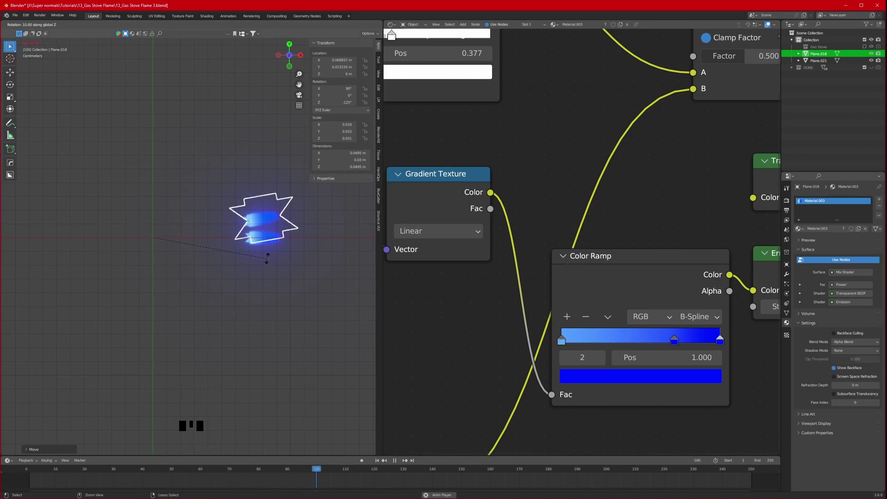
{"action": "key", "text": "shift+d"}
{"action": "key", "text": "shift+r"}
{"action": "key", "text": "shift+r"}
{"action": "key", "text": "shift+r"}
{"action": "key", "text": "shift+r"}
{"action": "key", "text": "shift+r"}
{"action": "key", "text": "shift+r"}
{"action": "key", "text": "shift+r"}
{"action": "key", "text": "shift+r"}
{"action": "key", "text": "shift+r"}
{"action": "key", "text": "shift+r"}
{"action": "key", "text": "shift+r"}
{"action": "key", "text": "shift+r"}
{"action": "key", "text": "shift+r"}
{"action": "key", "text": "shift+r"}
- Inspect the flame ring, unhide the Gas Stove model and scale it up beneath the flames
{"action": "scroll", "scroll_direction": "up", "scroll_amount": 3}
{"action": "left_click_drag", "start_coordinate": [253, 311], "coordinate": [195, 293]}
{"action": "scroll", "scroll_direction": "up", "scroll_amount": 3}
{"action": "scroll", "scroll_direction": "down", "scroll_amount": 3}
{"action": "left_click_drag", "start_coordinate": [241, 308], "coordinate": [238, 317]}
{"action": "key", "text": "space"}
{"action": "scroll", "scroll_direction": "down", "scroll_amount": 3}
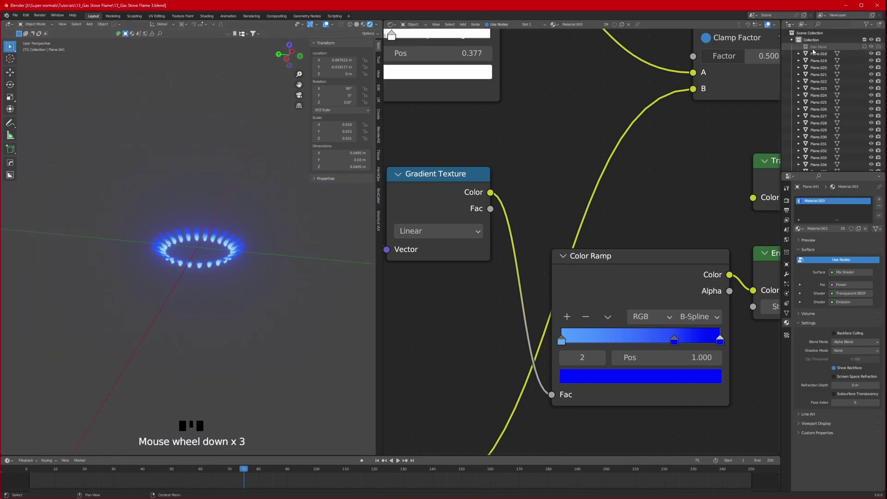
{"action": "left_click", "coordinate": [868, 47]}
{"action": "scroll", "scroll_direction": "down", "scroll_amount": 3}
{"action": "key", "text": "g"}
{"action": "scroll", "scroll_direction": "up", "scroll_amount": 3}
{"action": "key", "text": "s"}
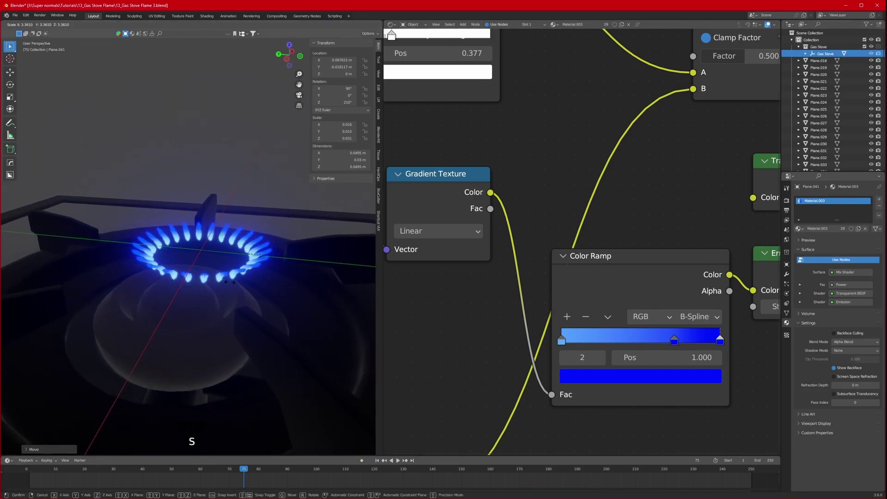
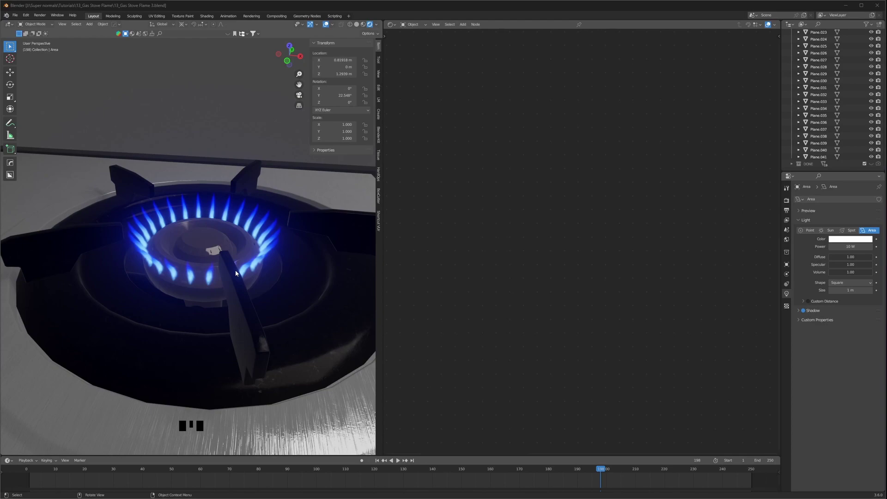
- Add a cylinder at the burner and scale and move it to surround the flame ring
{"action": "scroll", "scroll_direction": "up", "scroll_amount": 3}
{"action": "middle_click", "coordinate": [242, 260]}
{"action": "key", "text": "shift+a"}
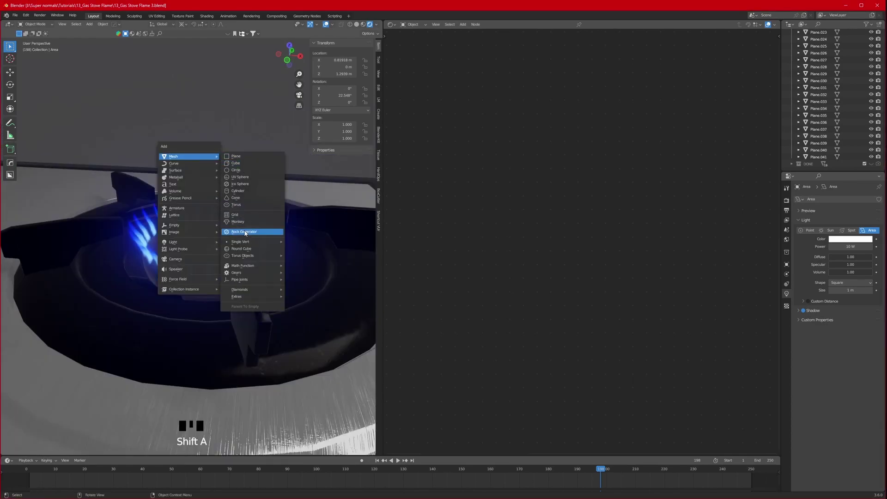
{"action": "scroll", "scroll_direction": "down", "scroll_amount": 3}
{"action": "key", "text": "s"}
{"action": "key", "text": "s"}
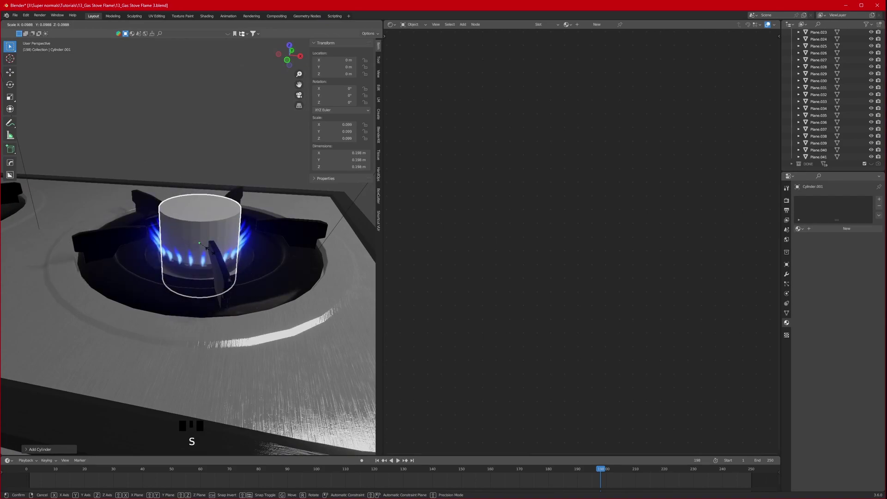
{"action": "key", "text": "g"}
{"action": "left_click_drag", "start_coordinate": [189, 27], "coordinate": [212, 51]}
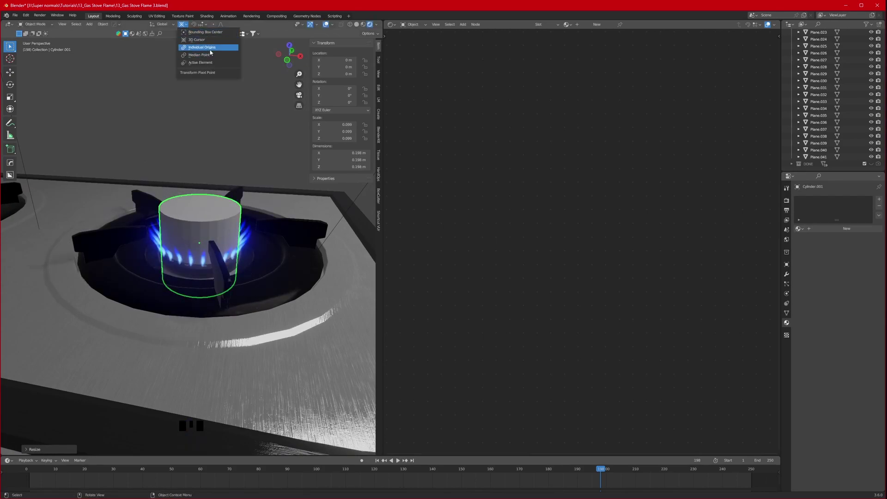
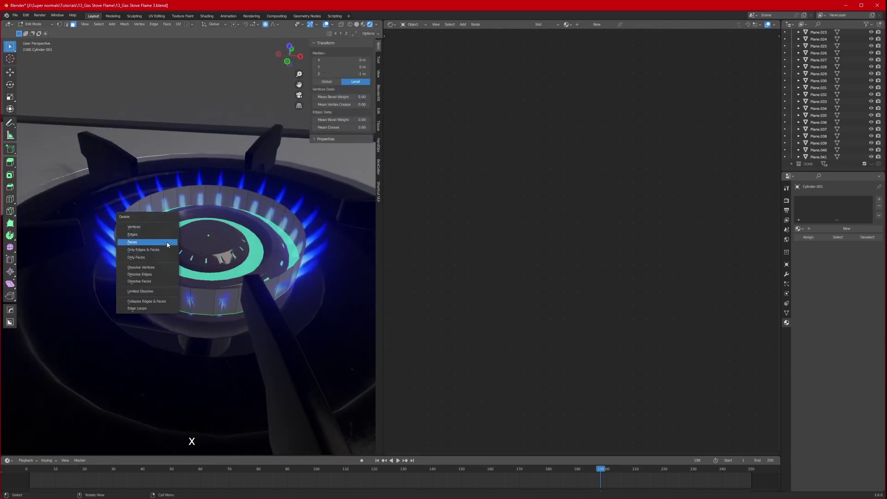
- In Edit Mode remove the cylinder's caps and flare its top outward into a smooth-shaded bowl
{"action": "key", "text": "Tab"}
{"action": "middle_click", "coordinate": [227, 252]}
{"action": "scroll", "scroll_direction": "up", "scroll_amount": 3}
{"action": "key", "text": "ctrl+r"}
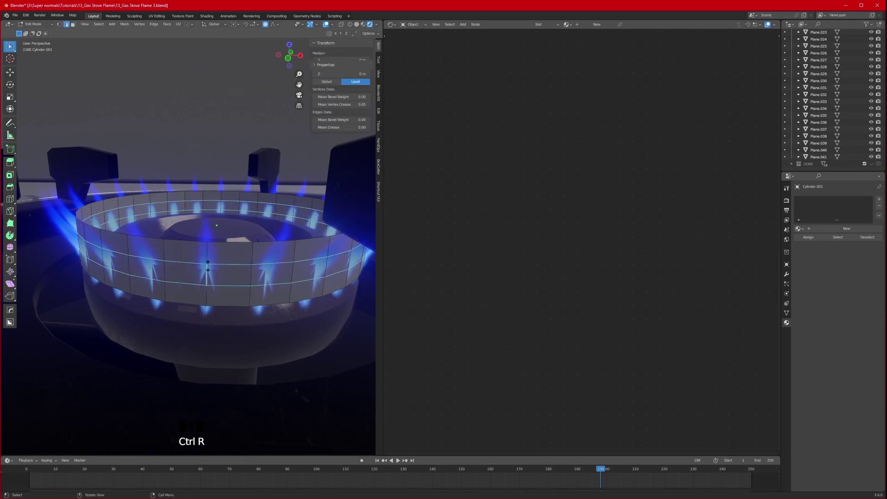
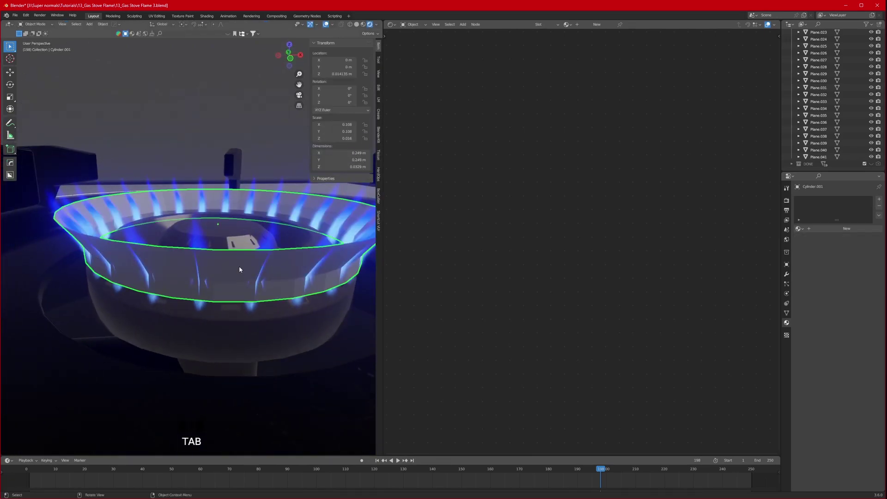
{"action": "right_click", "coordinate": [240, 267]}
{"action": "scroll", "scroll_direction": "down", "scroll_amount": 3}
{"action": "middle_click", "coordinate": [234, 268]}
{"action": "scroll", "scroll_direction": "up", "scroll_amount": 3}
{"action": "left_click_drag", "start_coordinate": [233, 264], "coordinate": [546, 71]}
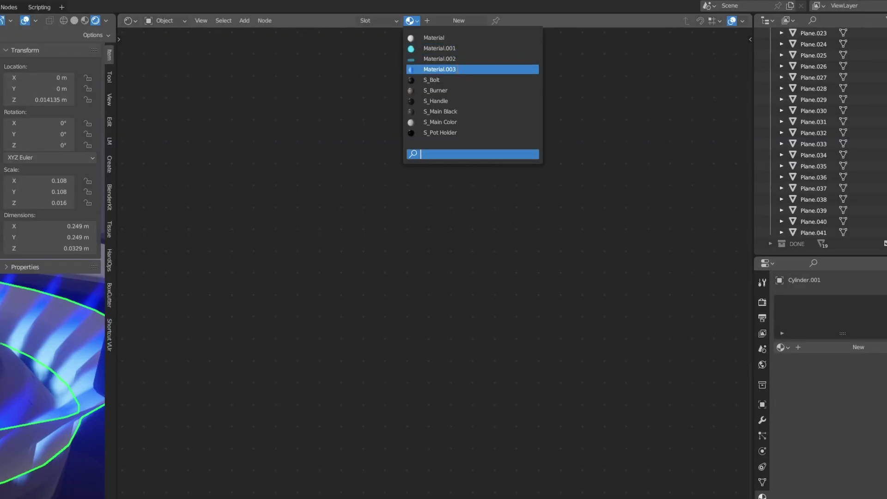
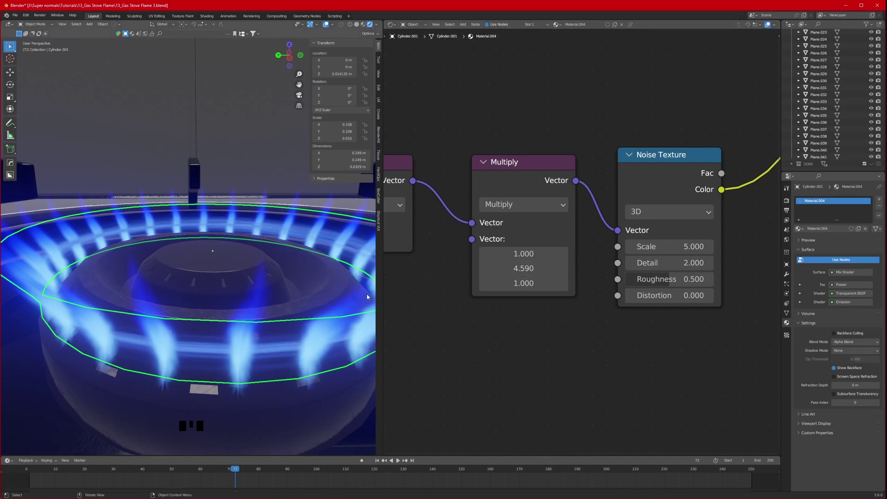
- Set the cylinder noise to scale 16.79 stretched 21.07 × 45.79, previewing the inner flame ring
{"action": "middle_click", "coordinate": [266, 313]}
{"action": "key", "text": "space"}
{"action": "key", "text": "space"}
{"action": "scroll", "scroll_direction": "down", "scroll_amount": 3}
{"action": "middle_click", "coordinate": [231, 303]}
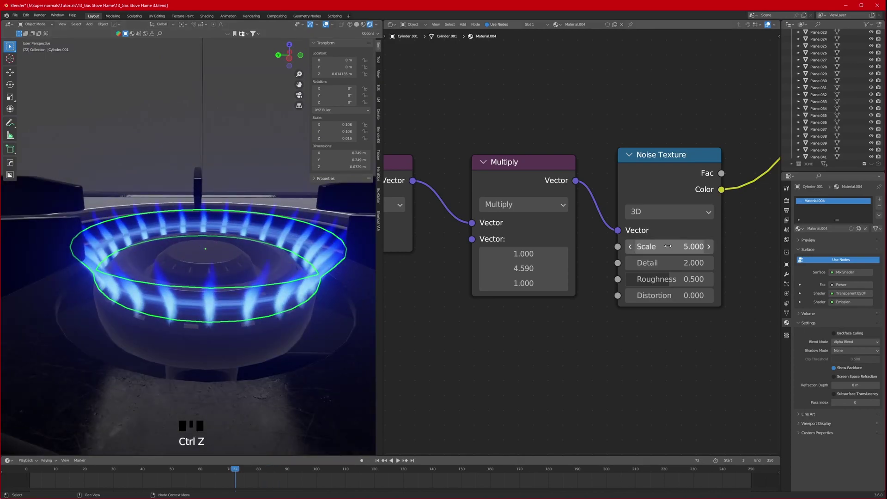
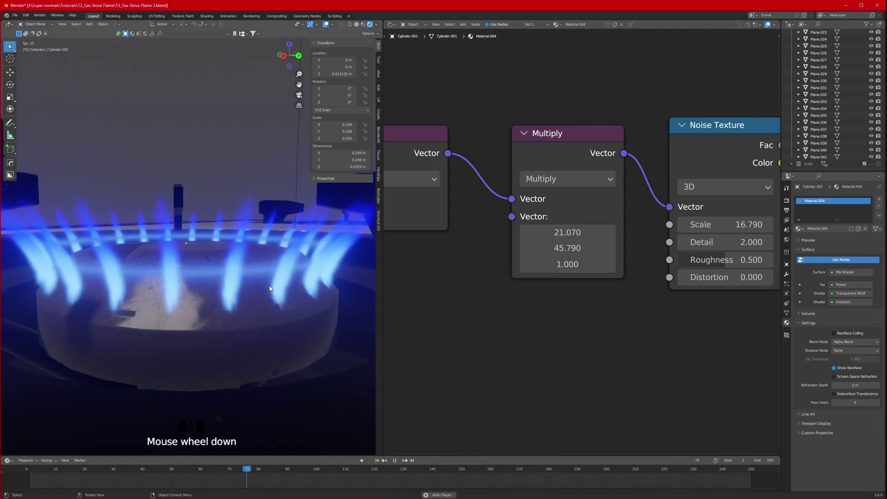
{"action": "middle_click", "coordinate": [212, 303]}
{"action": "scroll", "scroll_direction": "down", "scroll_amount": 3}
{"action": "scroll", "scroll_direction": "up", "scroll_amount": 3}
{"action": "left_click_drag", "start_coordinate": [210, 264], "coordinate": [822, 159]}
{"action": "scroll", "scroll_direction": "down", "scroll_amount": 3}
{"action": "scroll", "scroll_direction": "up", "scroll_amount": 3}
{"action": "middle_click", "coordinate": [372, 223]}
{"action": "key", "text": "shift+d"}
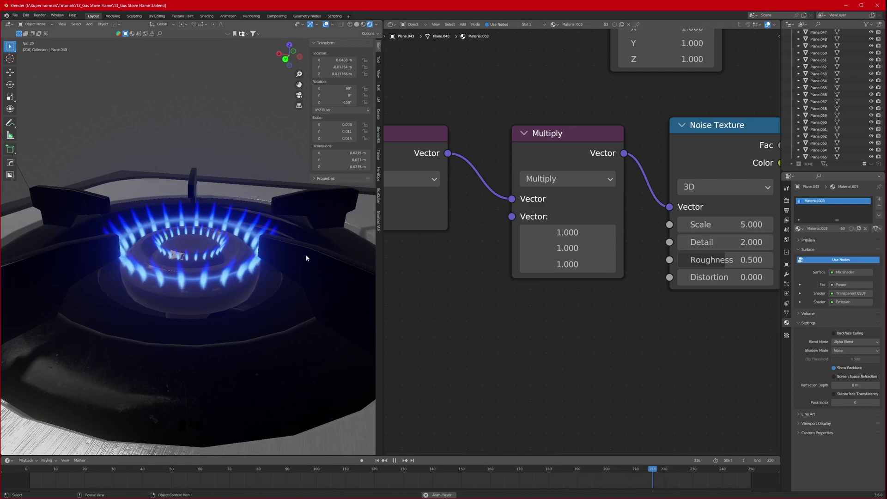
- Adjust the cylinder material's Multiply stretch values and orbit out to view the whole stove
{"action": "left_click", "coordinate": [230, 277]}
{"action": "left_click", "coordinate": [221, 249]}
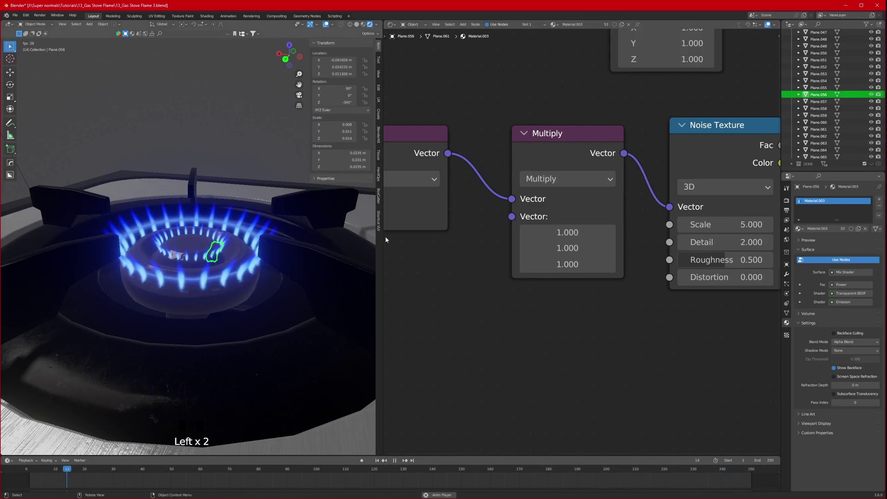
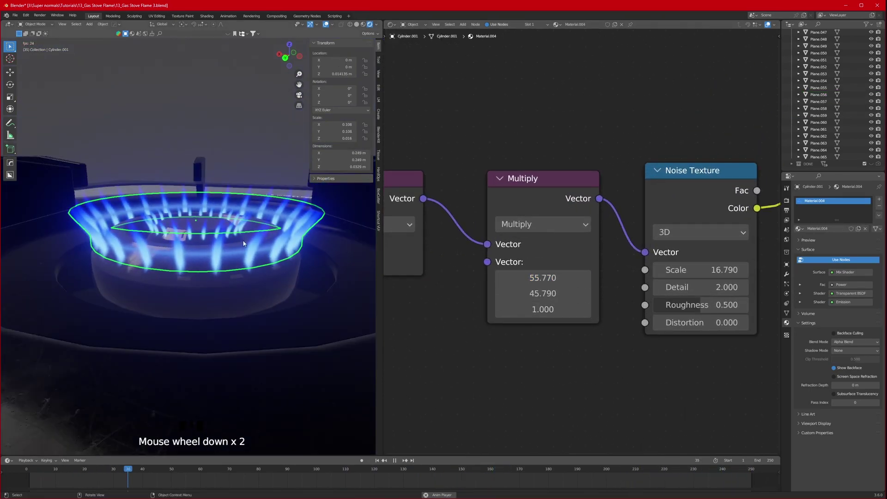
{"action": "left_click", "coordinate": [217, 130]}
{"action": "left_click_drag", "start_coordinate": [249, 214], "coordinate": [269, 288]}
{"action": "scroll", "scroll_direction": "down", "scroll_amount": 3}
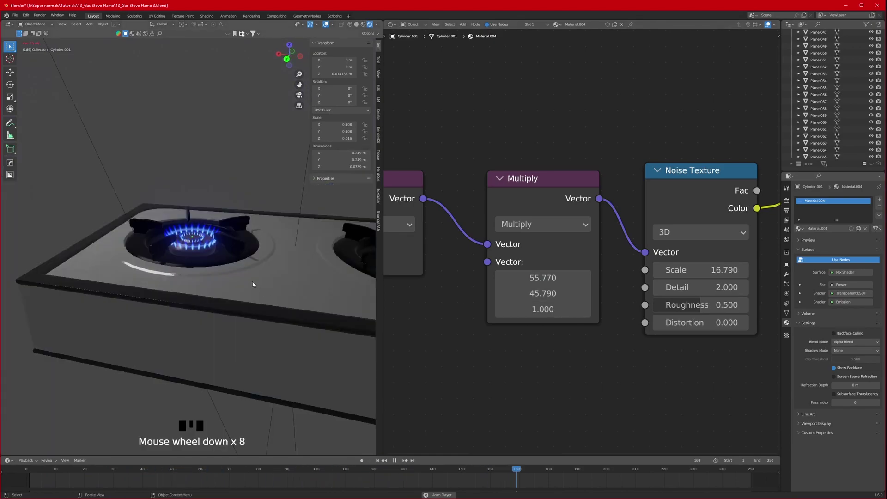